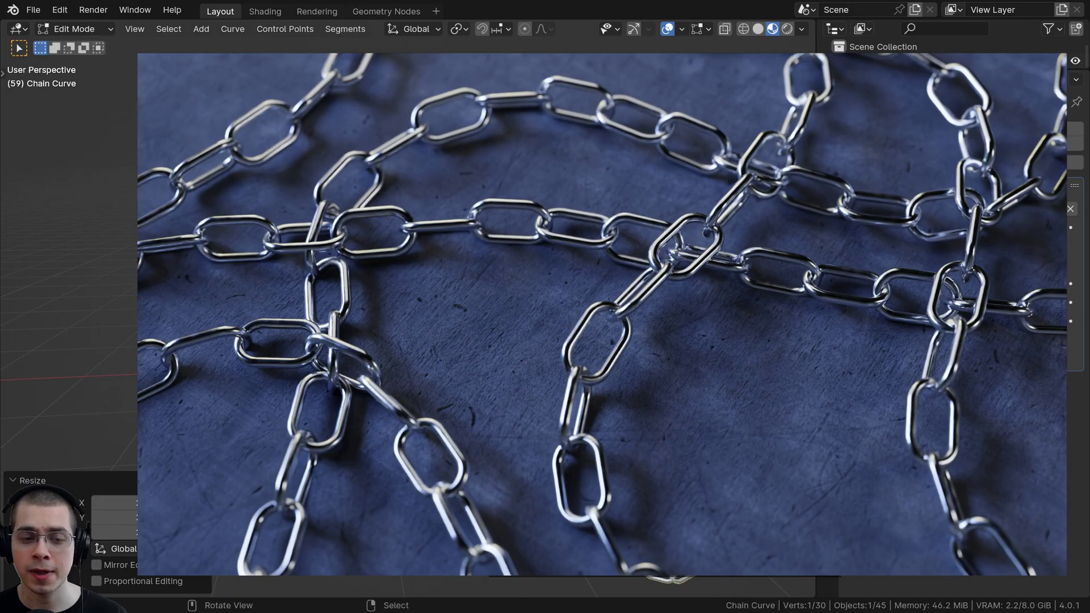
# Grab the Chain Curve to reshape it and show the Chain Links modifier inputs.
pyautogui.press('g')
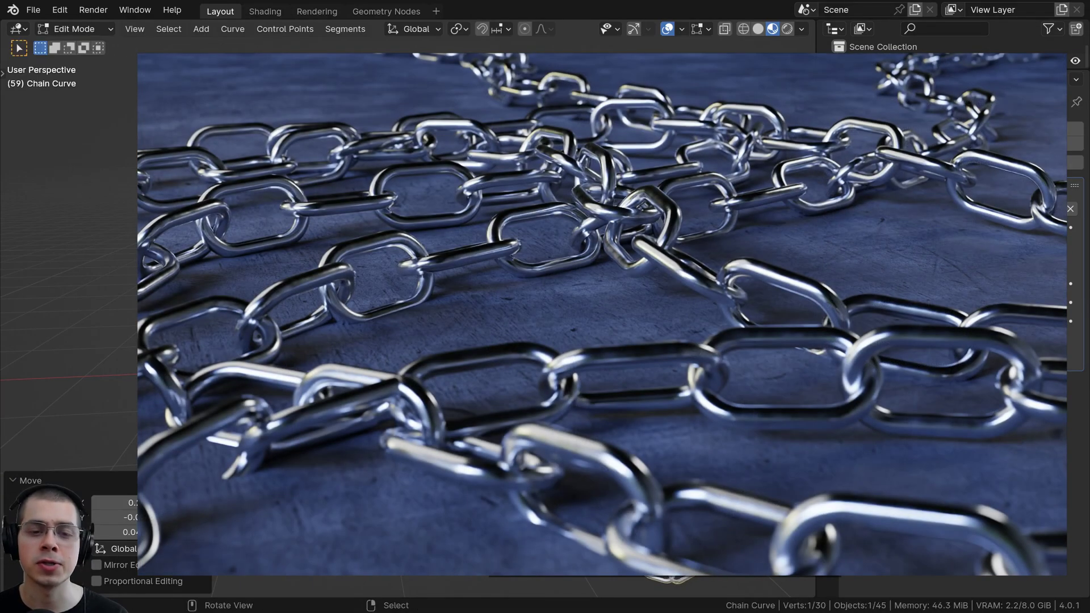
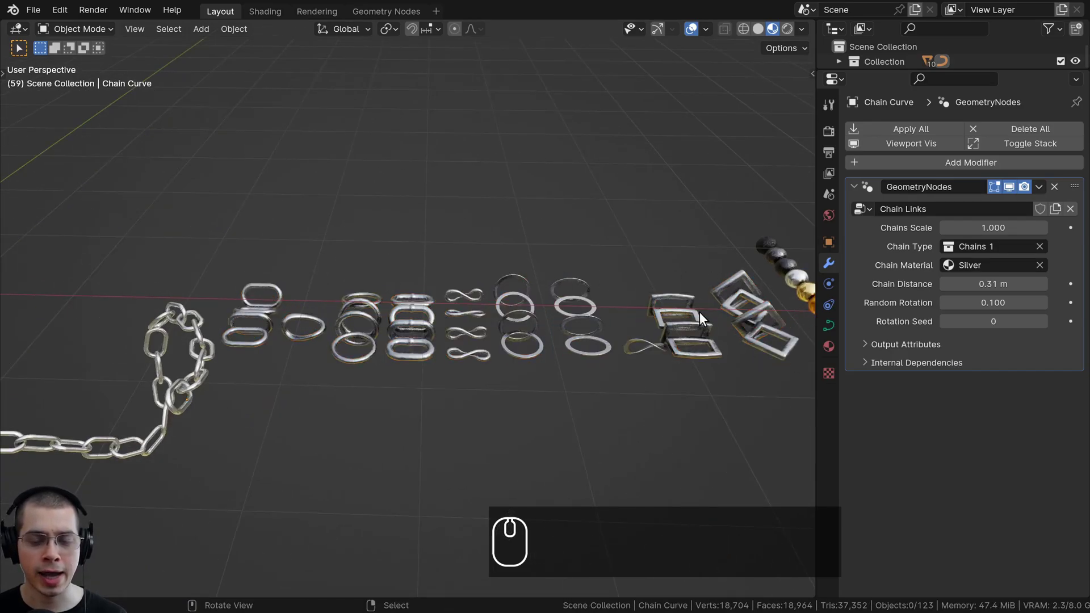
pyautogui.scroll(-3)
pyautogui.middleClick(459, 255)
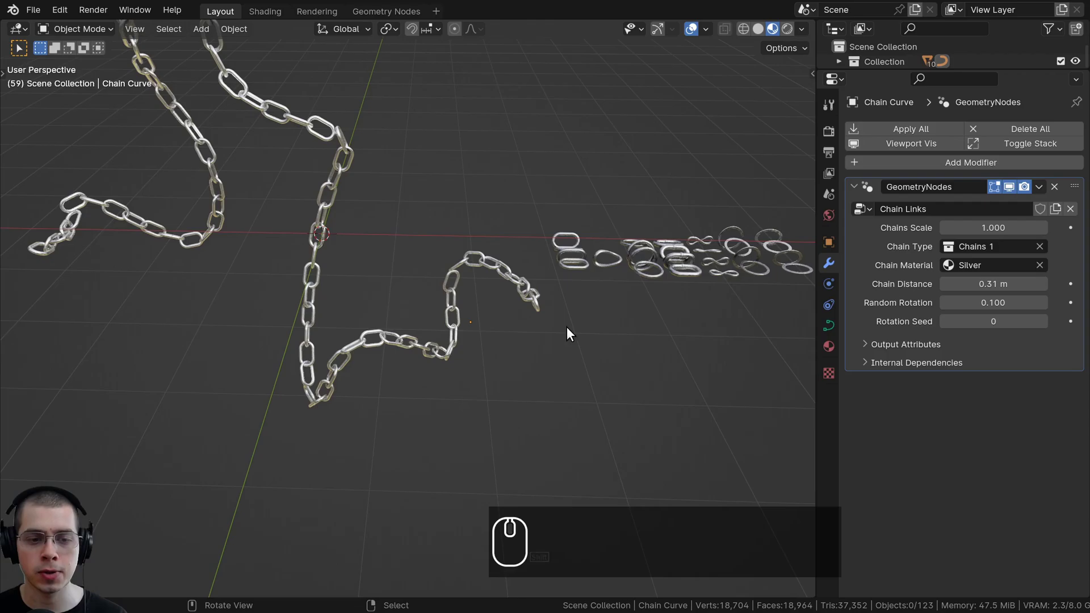
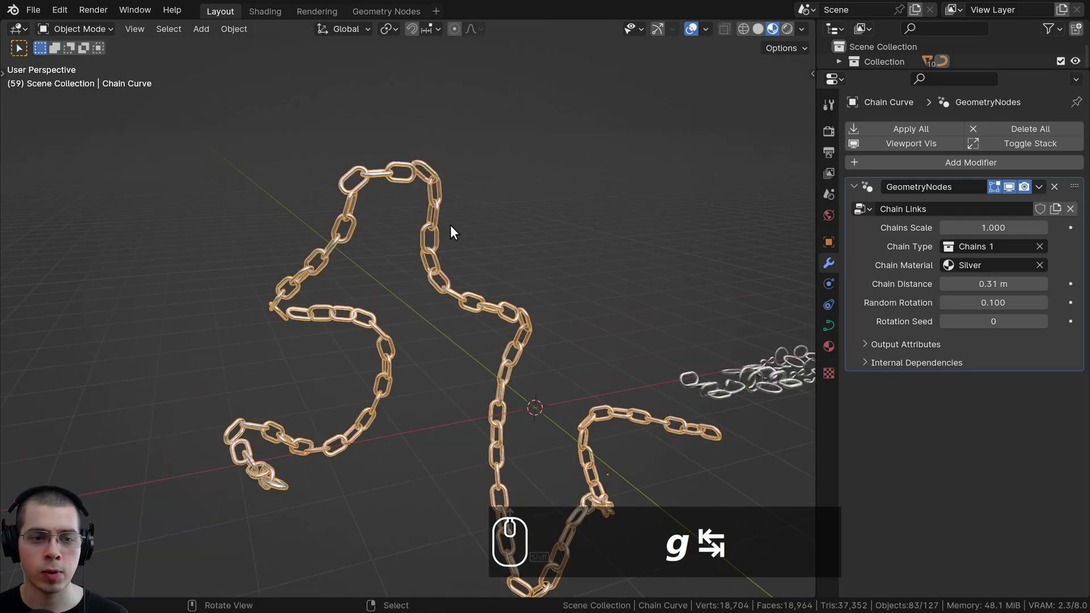
pyautogui.press('g')
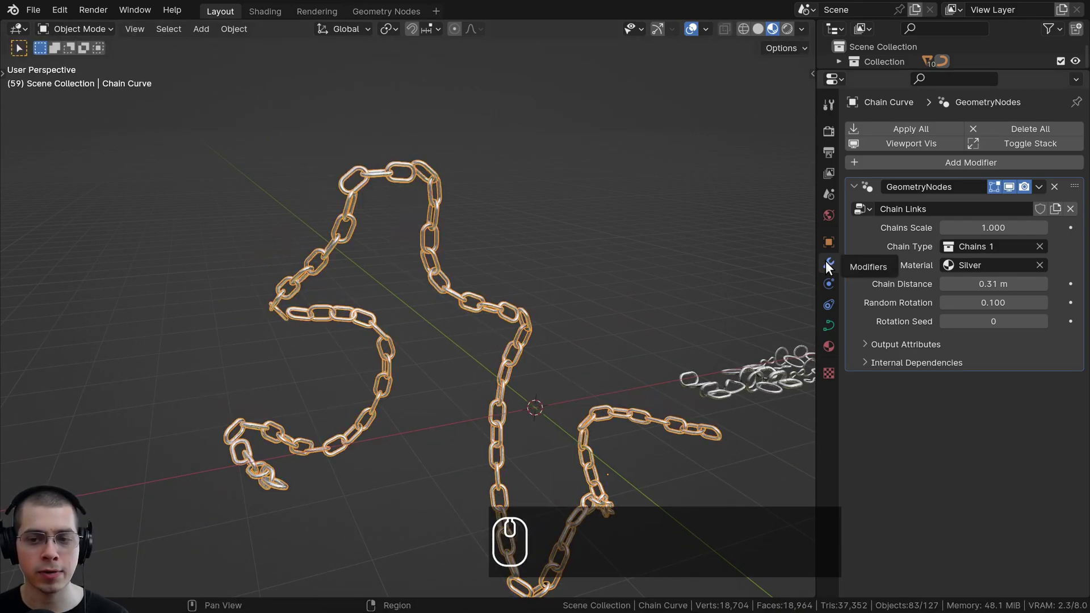
pyautogui.moveTo(830, 263); pyautogui.dragTo(866, 209)
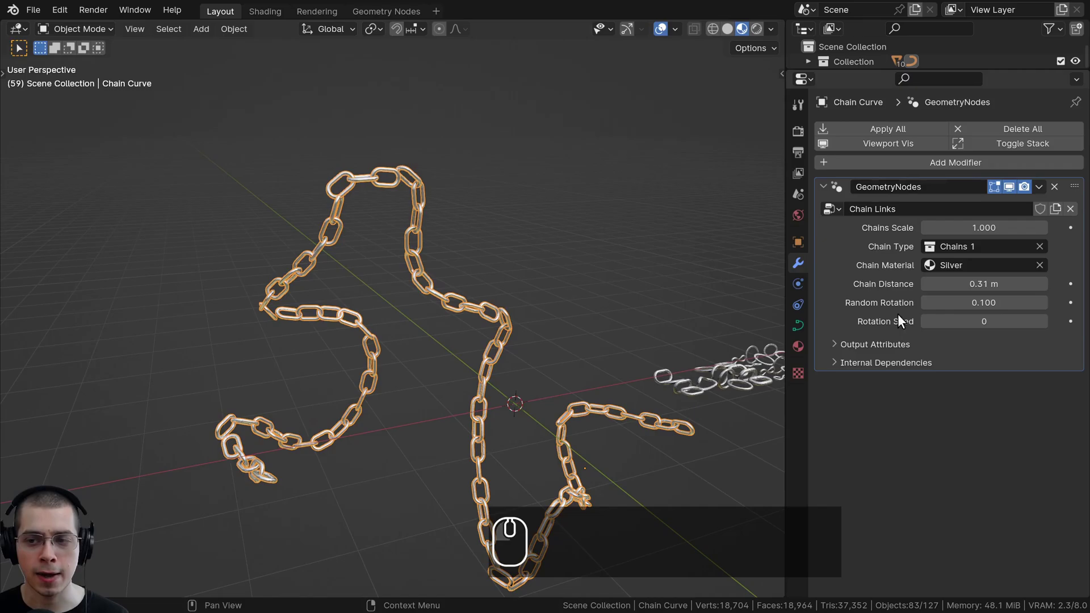
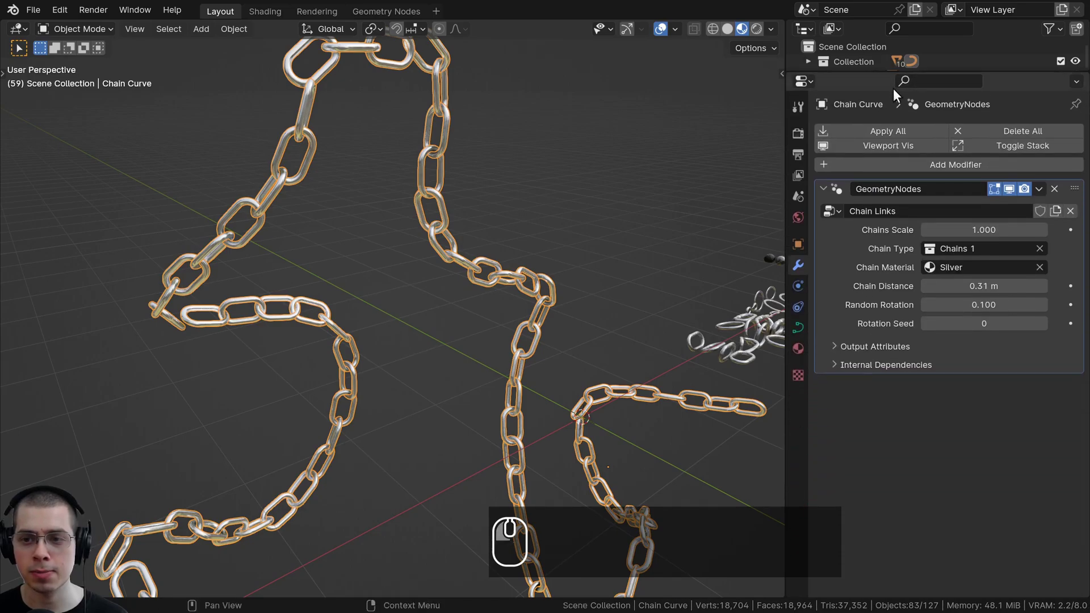
# Choose the square Chains 10 links from the chain link collection list.
pyautogui.moveTo(870, 193); pyautogui.dragTo(934, 263)
pyautogui.scroll(-3)
pyautogui.click(956, 247)
pyautogui.scroll(-3)
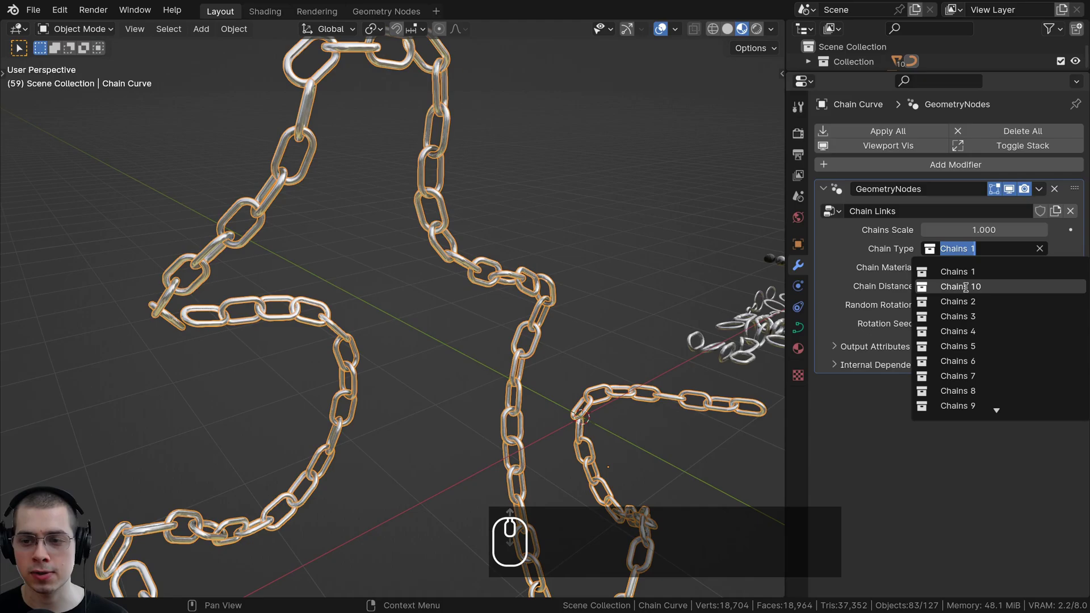
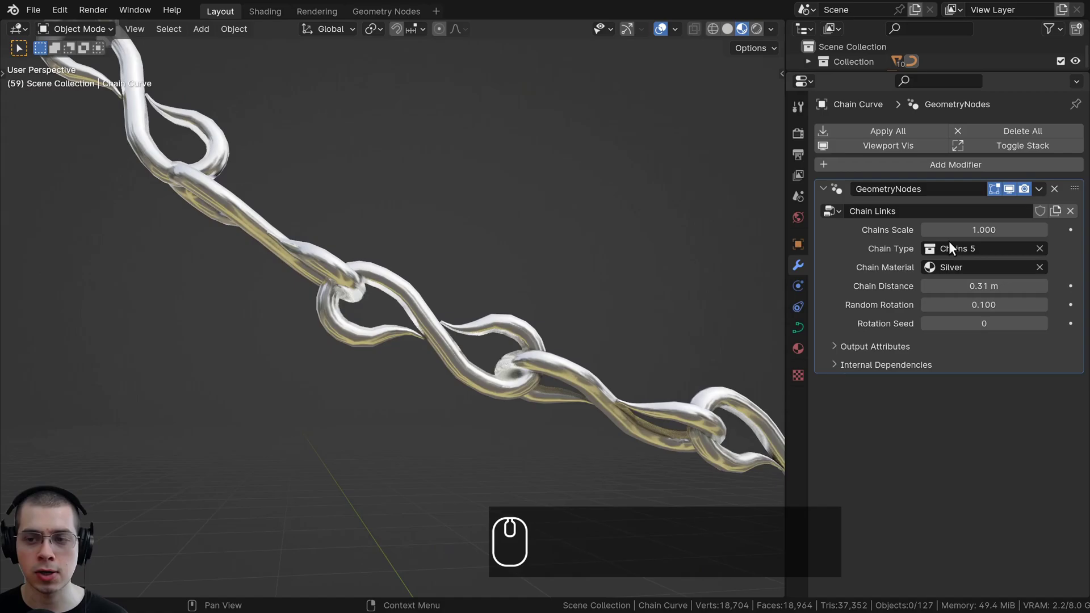
# Orbit the view to inspect the twisted and ring links from several angles.
pyautogui.moveTo(955, 247); pyautogui.dragTo(508, 335)
pyautogui.scroll(-3)
pyautogui.moveTo(508, 335); pyautogui.dragTo(334, 311)
pyautogui.moveTo(439, 301); pyautogui.dragTo(381, 314)
pyautogui.scroll(3)
pyautogui.moveTo(390, 294); pyautogui.dragTo(333, 263)
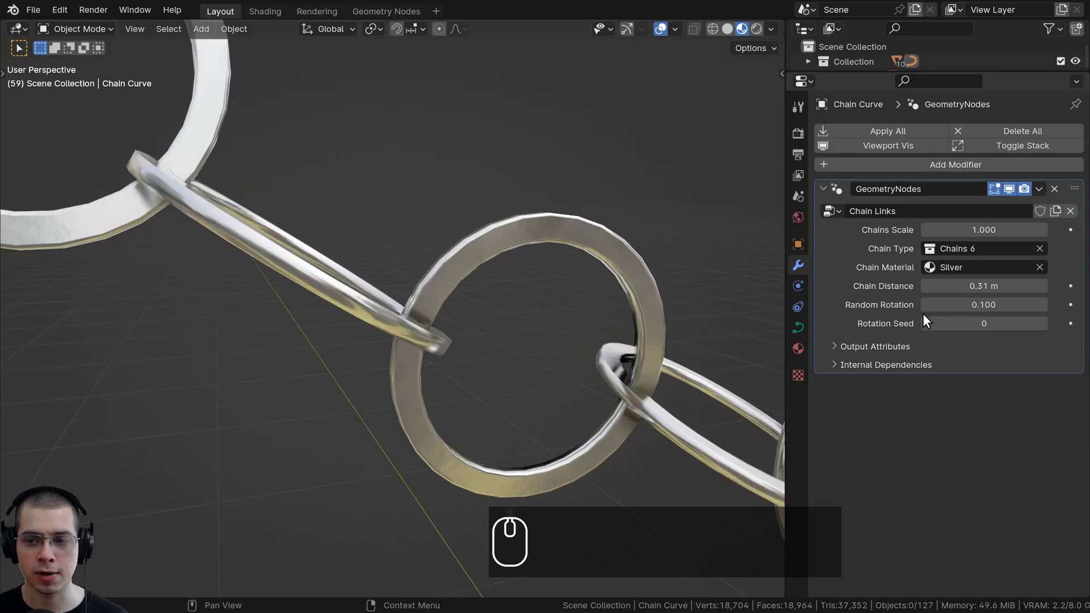
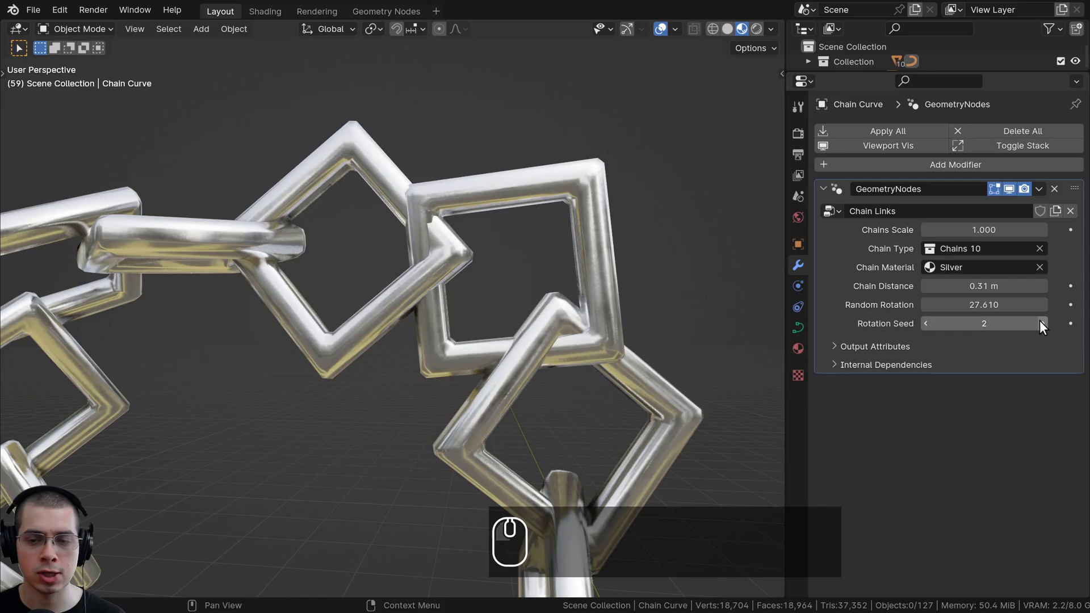
# Set the chain's Random Rotation to 0.1 and Rotation Seed to 4.
pyautogui.click(1042, 324)
pyautogui.write('.1')
pyautogui.press('Return')
pyautogui.moveTo(485, 250); pyautogui.dragTo(996, 353)
pyautogui.scroll(-3)
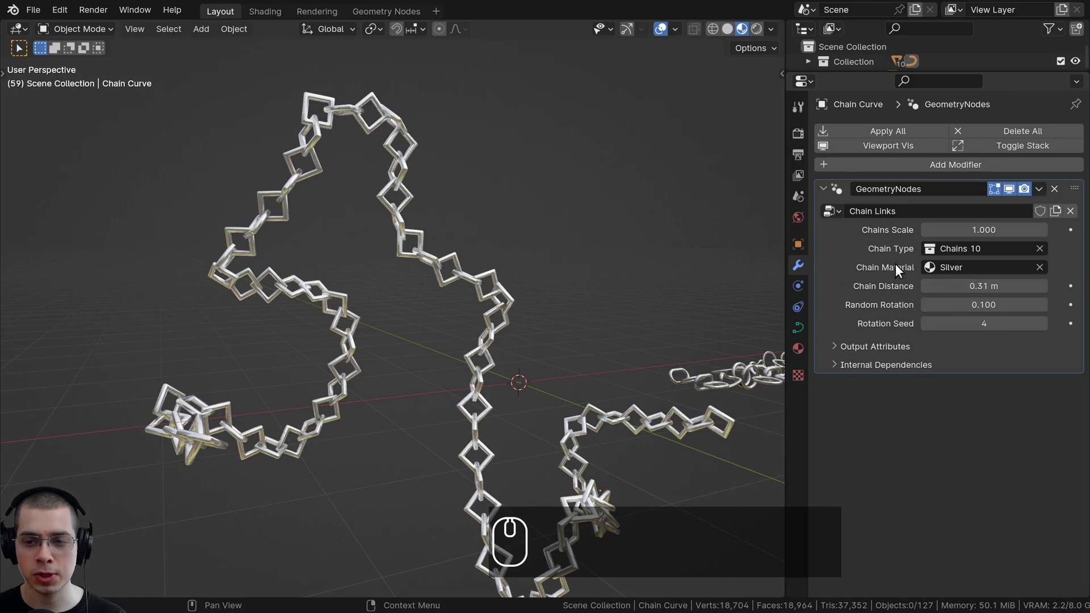
pyautogui.click(936, 263)
# Orbit over to the material spheres, then back close to the square links.
pyautogui.moveTo(138, 325); pyautogui.dragTo(175, 332)
pyautogui.rightClick(193, 337)
pyautogui.moveTo(261, 330); pyautogui.dragTo(321, 331)
pyautogui.moveTo(354, 333); pyautogui.dragTo(570, 286)
pyautogui.moveTo(680, 315); pyautogui.dragTo(630, 336)
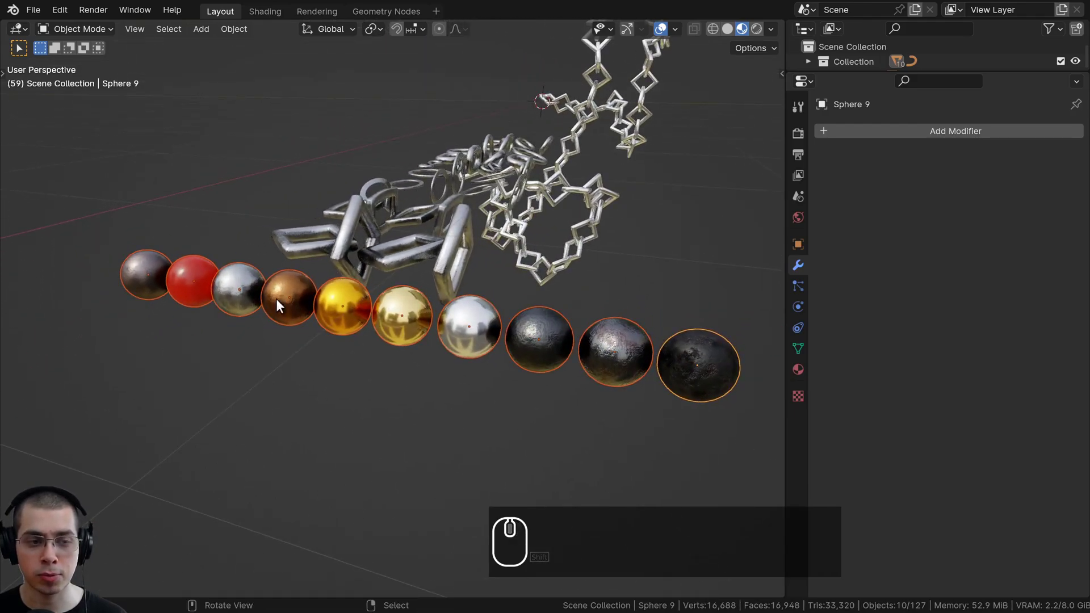
pyautogui.moveTo(231, 314); pyautogui.dragTo(589, 128)
pyautogui.rightClick(589, 128)
pyautogui.moveTo(405, 246); pyautogui.dragTo(988, 245)
pyautogui.scroll(3)
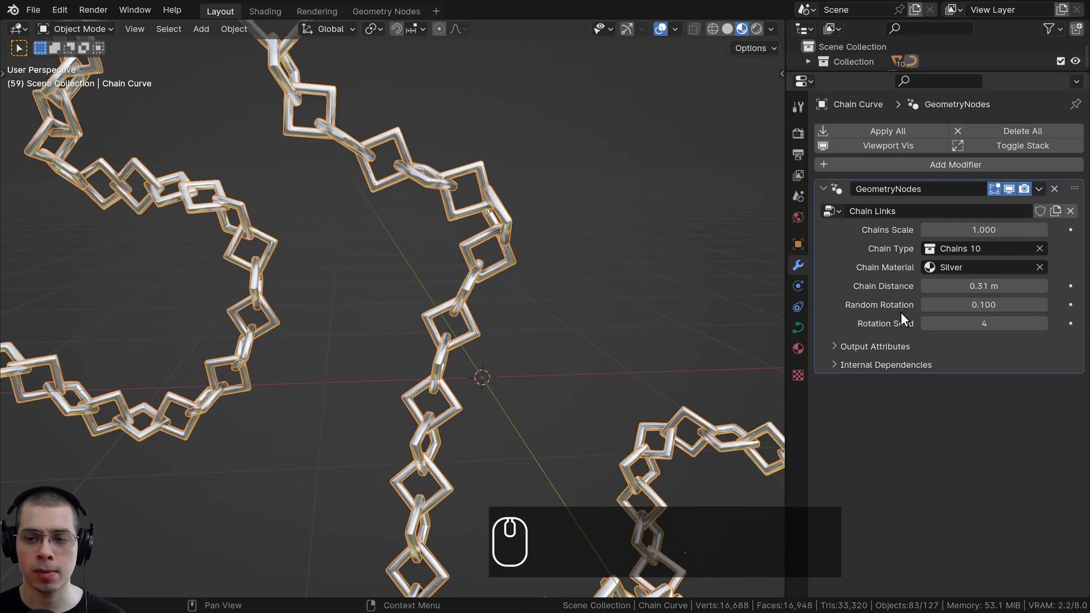
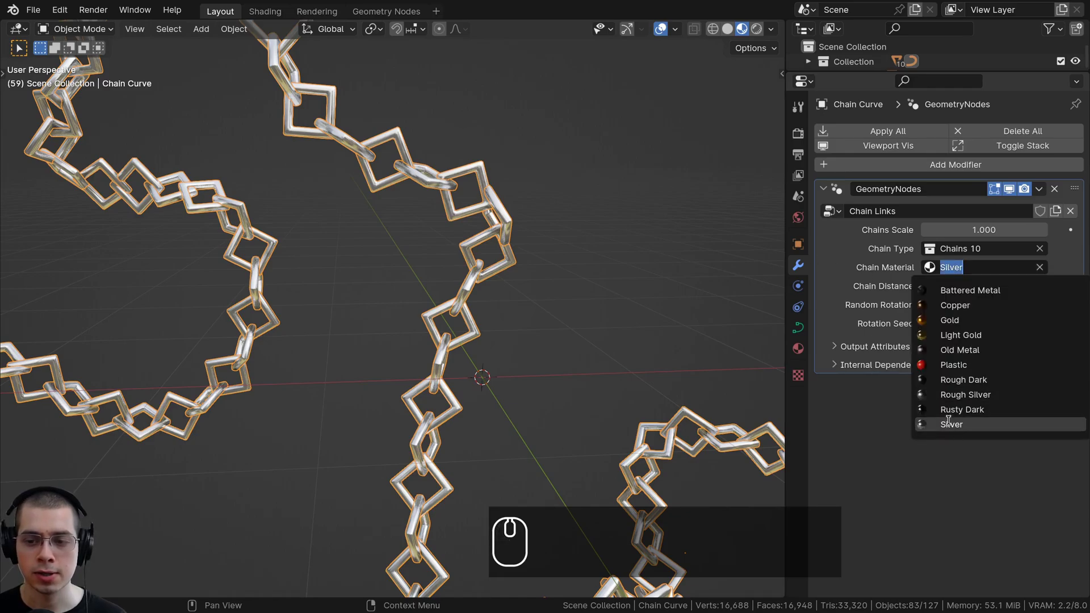
# Close the chain material list keeping Silver and orbit closer to the square links.
pyautogui.click(950, 421)
pyautogui.moveTo(419, 327); pyautogui.dragTo(436, 449)
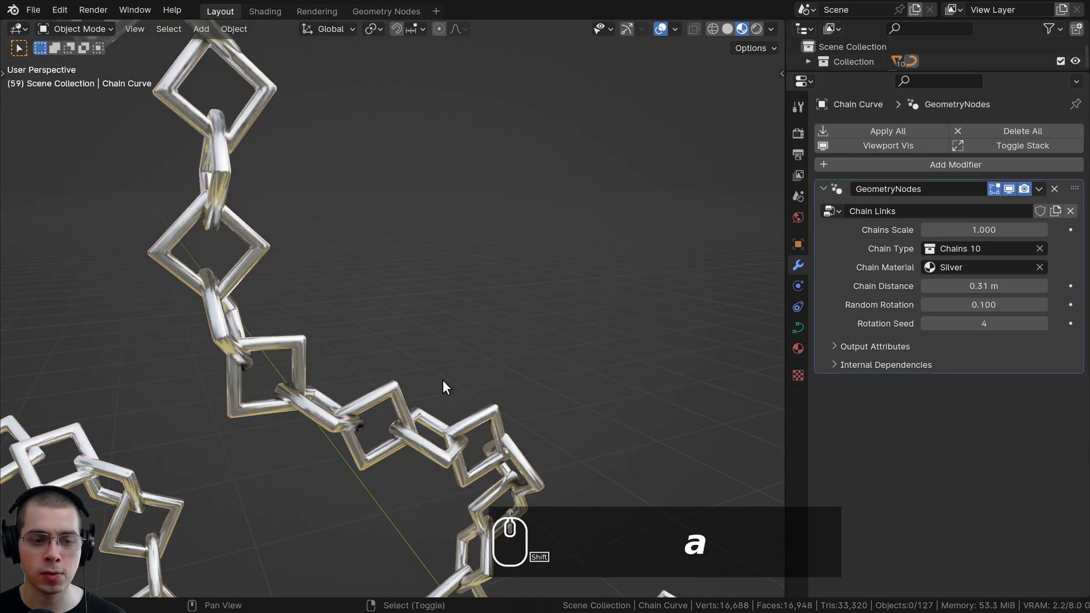
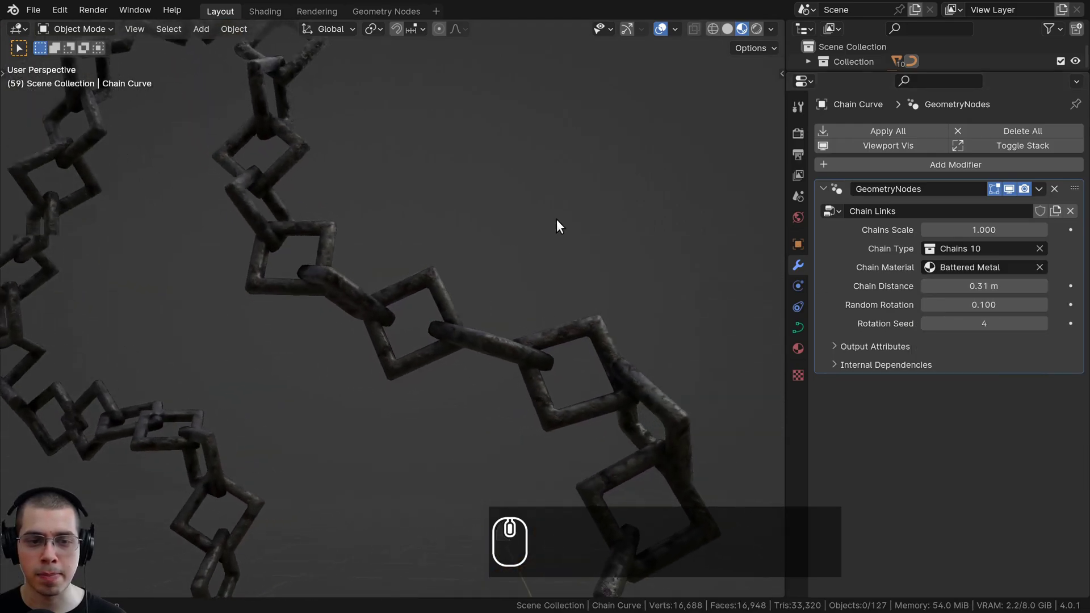
# Pan the view toward the Old Metal sphere and its shader nodes.
pyautogui.middleClick(829, 288)
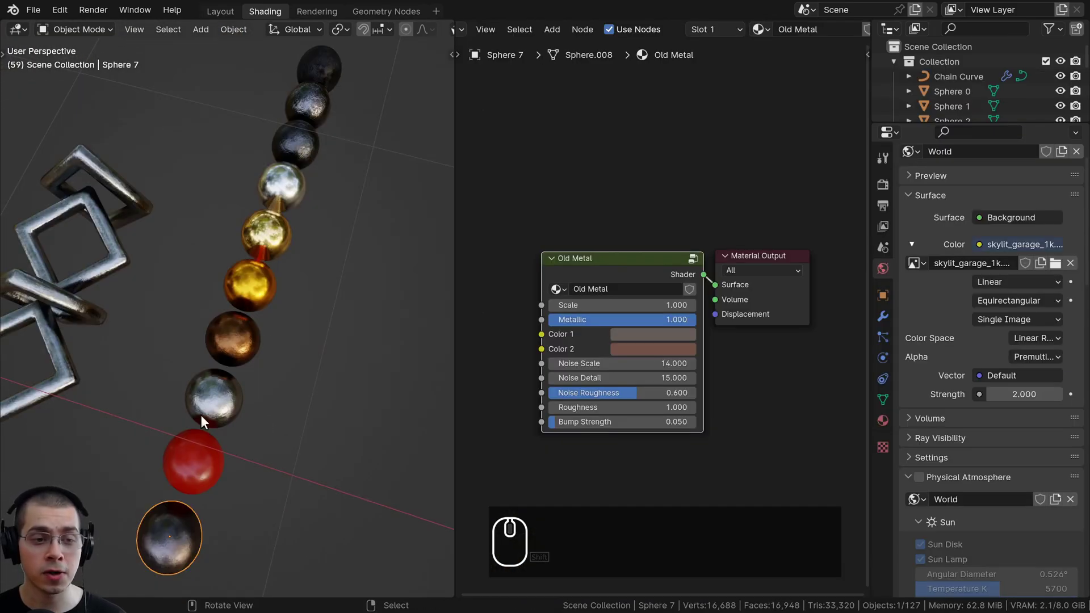
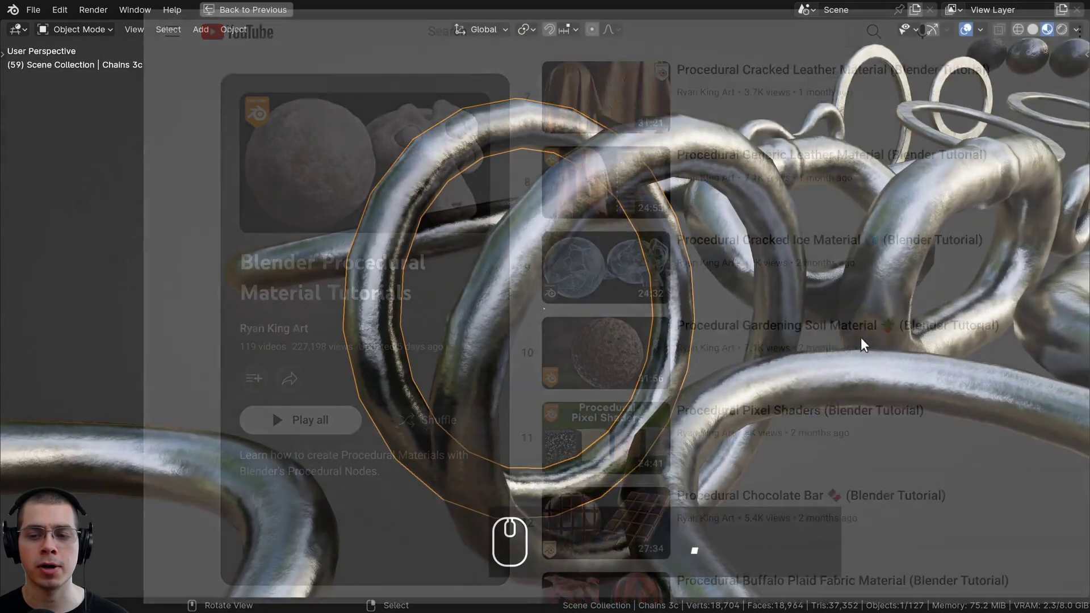
# Look over the example link models and material spheres before starting fresh.
pyautogui.scroll(-3)
pyautogui.moveTo(695, 348); pyautogui.dragTo(432, 327)
pyautogui.scroll(3)
pyautogui.press('shift+a')
pyautogui.moveTo(486, 218); pyautogui.dragTo(508, 250)
pyautogui.click(493, 345)
pyautogui.moveTo(561, 248); pyautogui.dragTo(573, 216)
pyautogui.press('a')
pyautogui.scroll(3)
pyautogui.middleClick(578, 209)
pyautogui.moveTo(447, 318); pyautogui.dragTo(655, 296)
pyautogui.scroll(-3)
pyautogui.scroll(3)
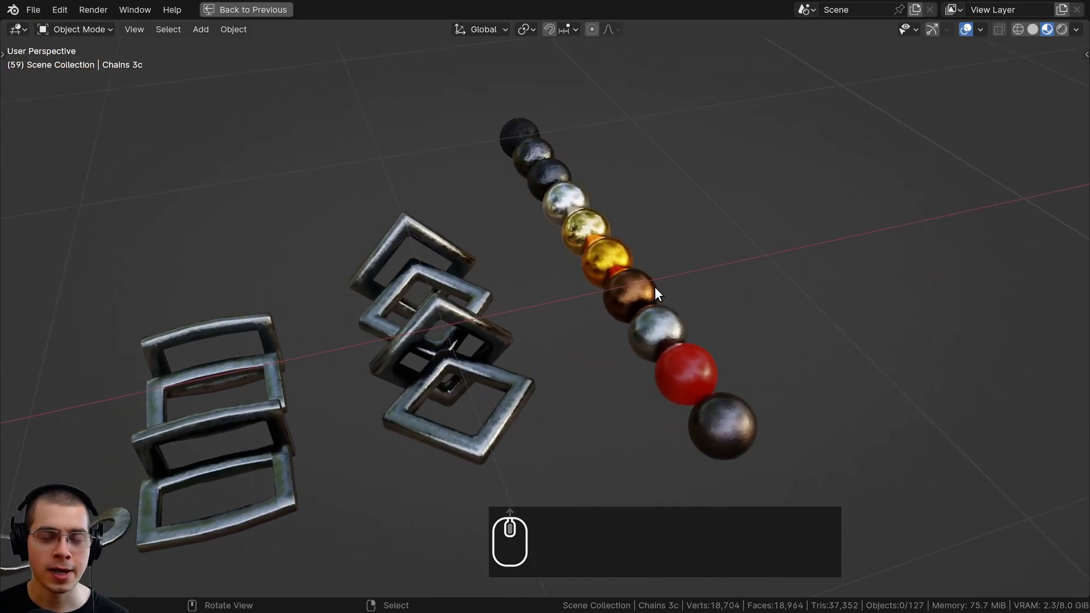
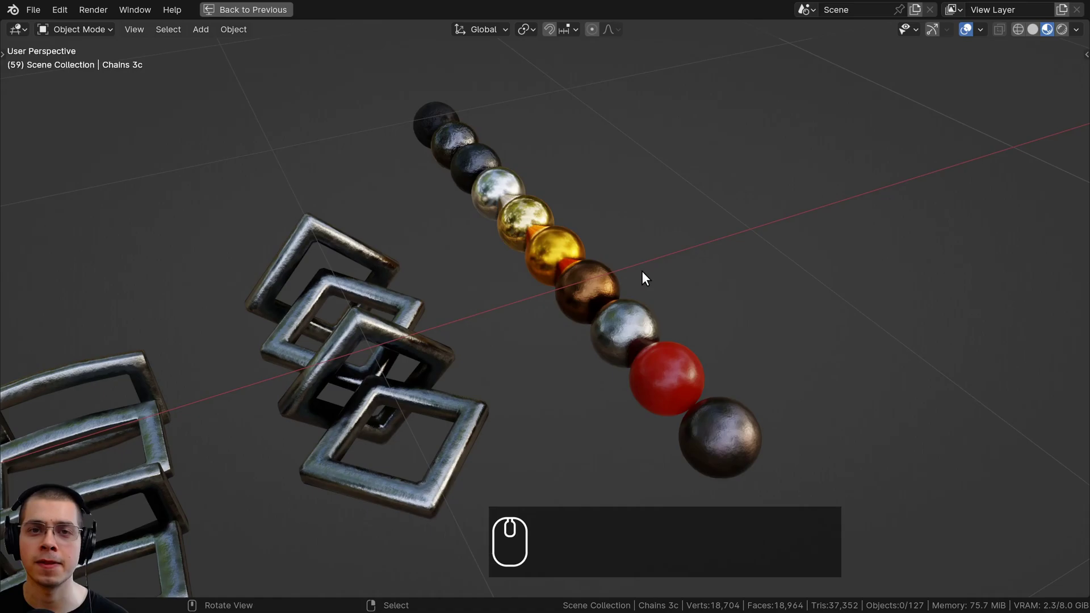
# Select everything in the new General scene and delete the default objects.
pyautogui.moveTo(642, 209); pyautogui.dragTo(480, 168)
pyautogui.moveTo(477, 199); pyautogui.dragTo(451, 144)
pyautogui.press('a')
pyautogui.press('a')
pyautogui.middleClick(460, 174)
pyautogui.middleClick(453, 155)
pyautogui.press('x')
pyautogui.moveTo(453, 155); pyautogui.dragTo(496, 194)
pyautogui.moveTo(496, 195); pyautogui.dragTo(454, 179)
pyautogui.scroll(3)
pyautogui.moveTo(440, 198); pyautogui.dragTo(418, 197)
pyautogui.middleClick(418, 197)
# Add a Torus mesh from the Add menu as the scene's only object.
pyautogui.press('a')
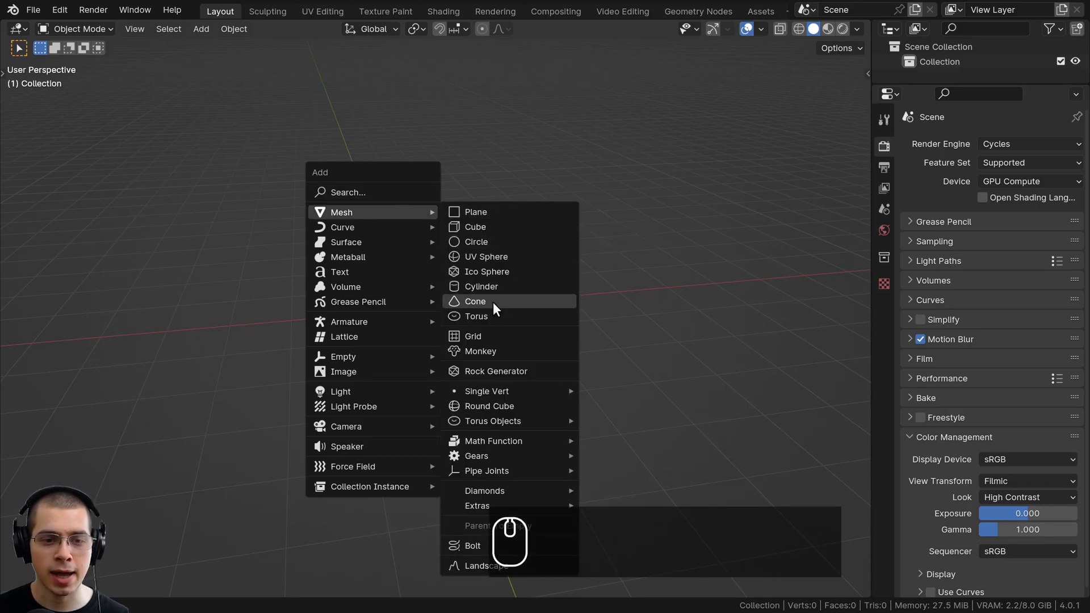
pyautogui.click(494, 315)
pyautogui.middleClick(493, 321)
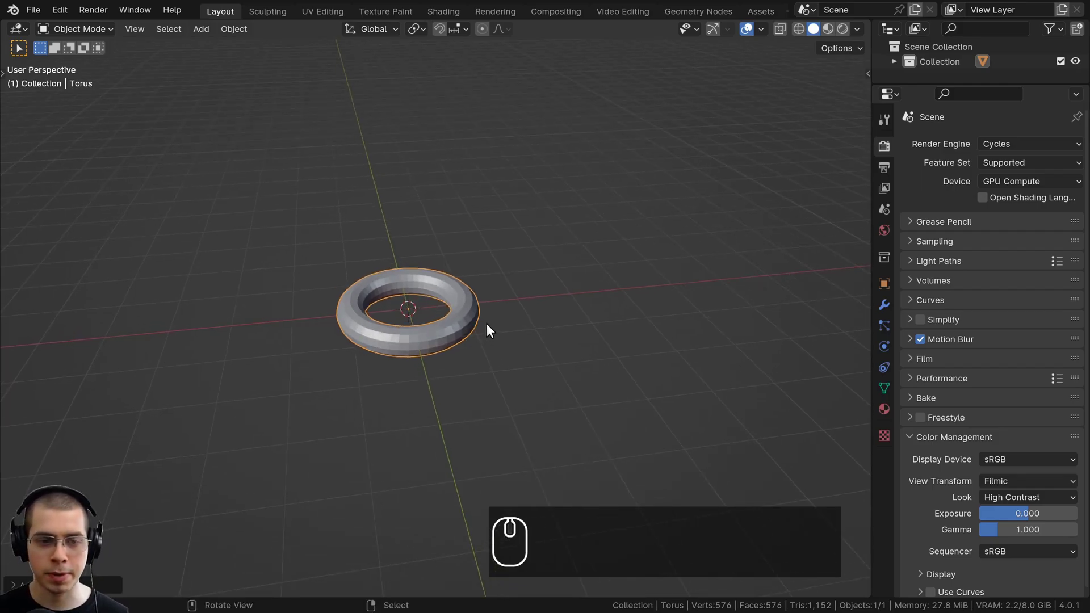
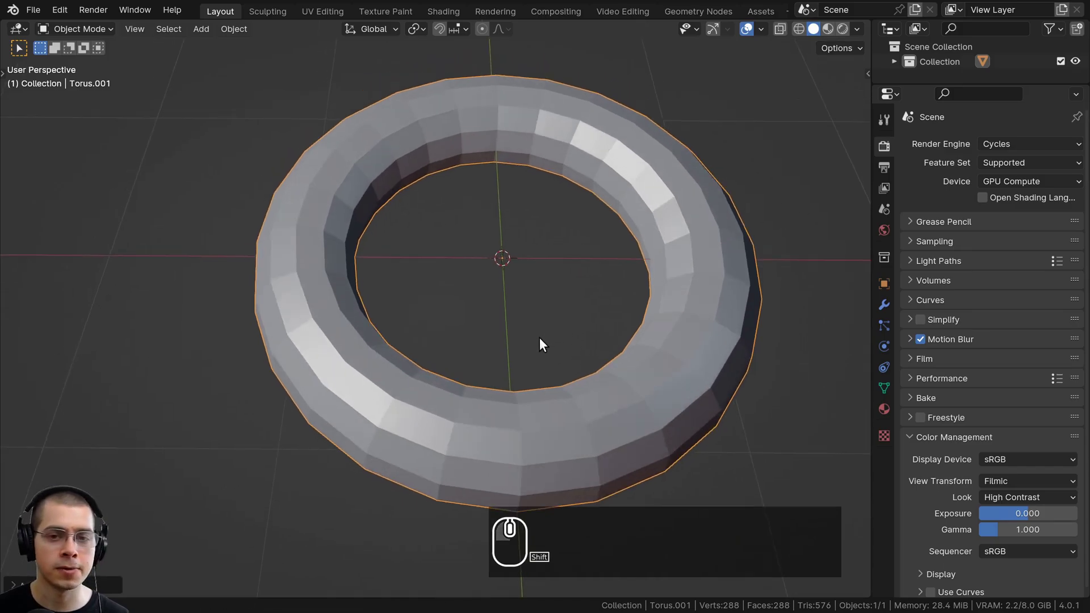
# In Edit Mode top view with X-ray, stretch half the torus into an elongated link.
pyautogui.scroll(-3)
pyautogui.press('KP_7')
pyautogui.press('Tab')
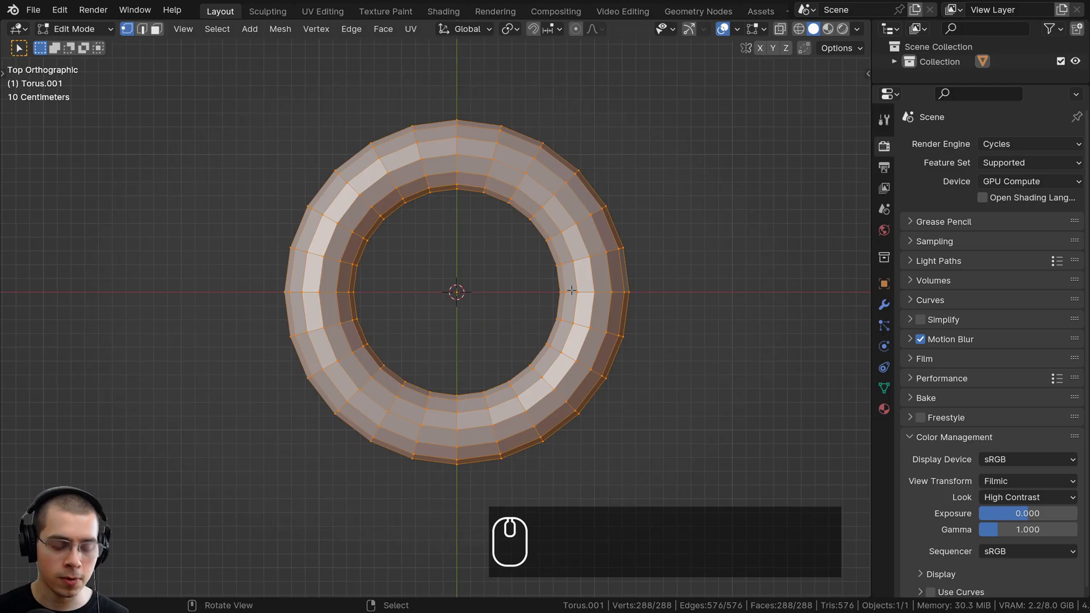
pyautogui.press('z')
pyautogui.press('z')
pyautogui.press('z')
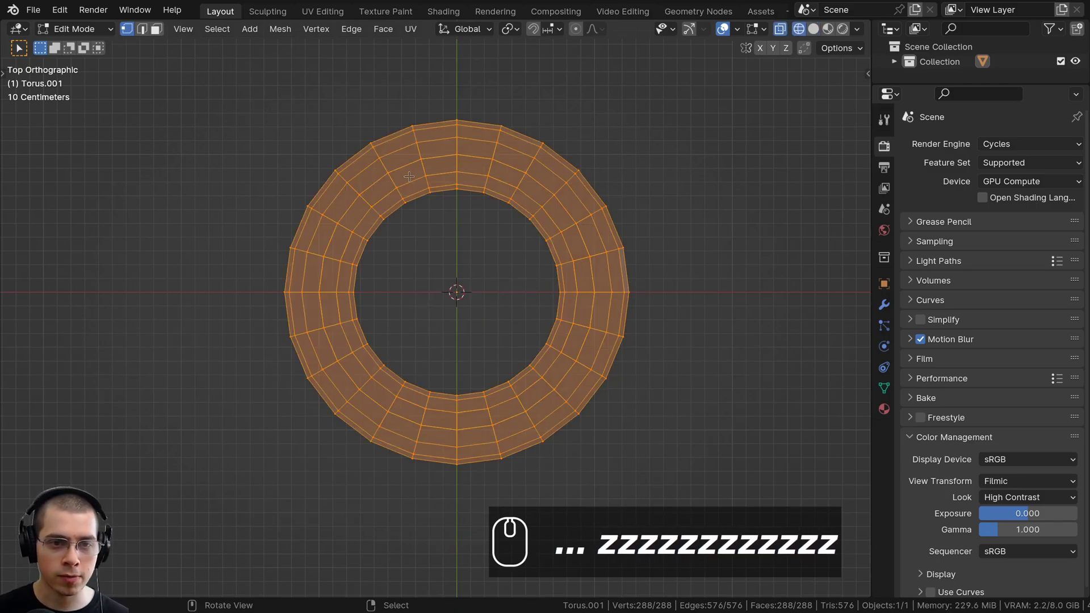
pyautogui.press('a')
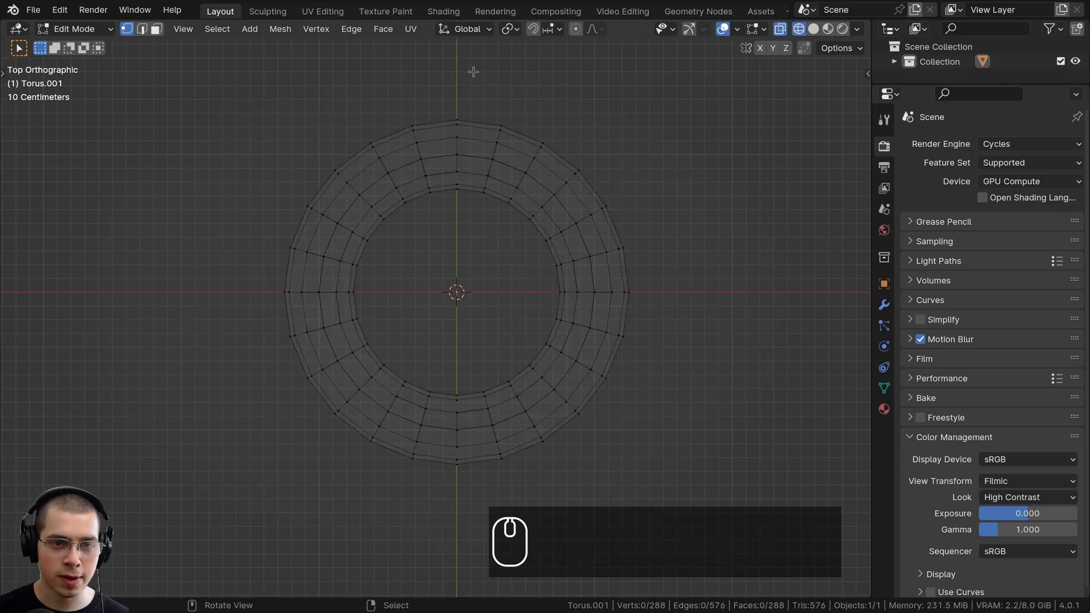
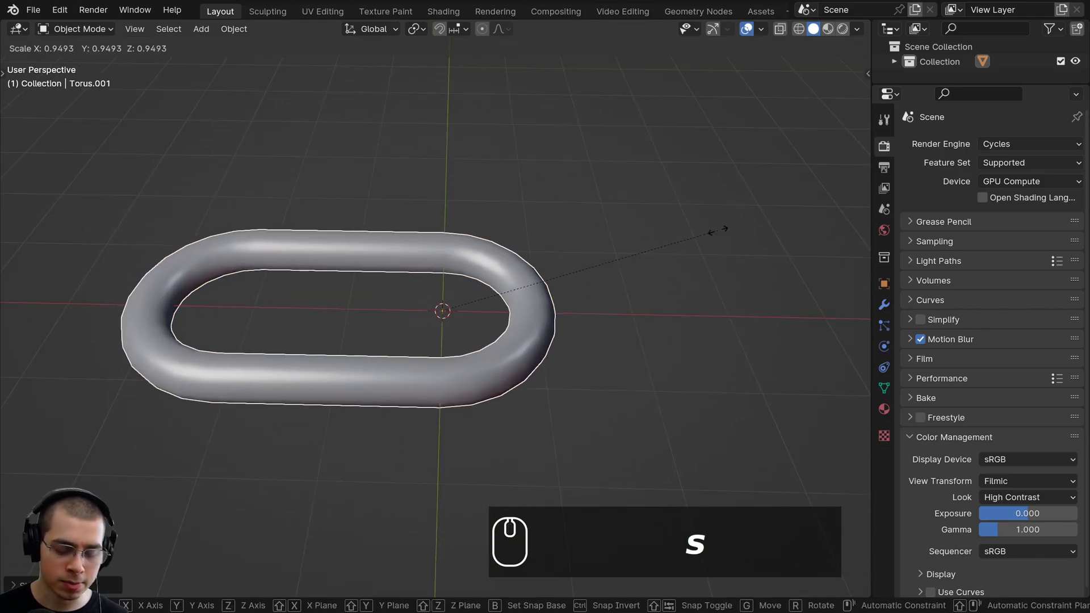
# Scale the link uniformly down to 0.1 of its size.
pyautogui.press('.')
pyautogui.write('.1')
pyautogui.press('Return')
# Apply the link's scale with Ctrl+A so the reduced size is permanent.
pyautogui.scroll(3)
pyautogui.moveTo(451, 279); pyautogui.dragTo(437, 219)
pyautogui.press('ctrl+a')
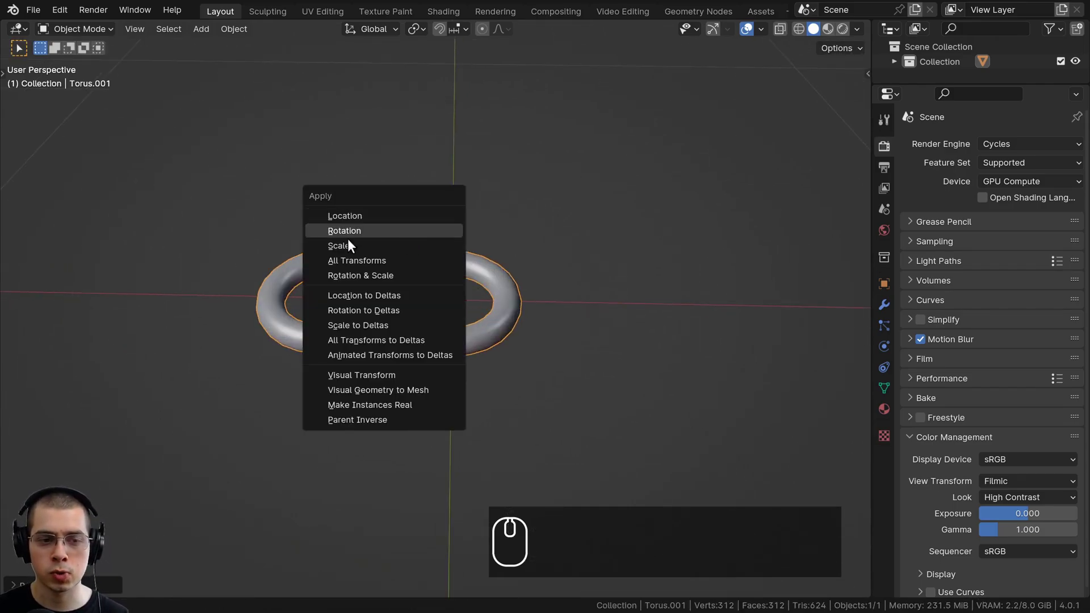
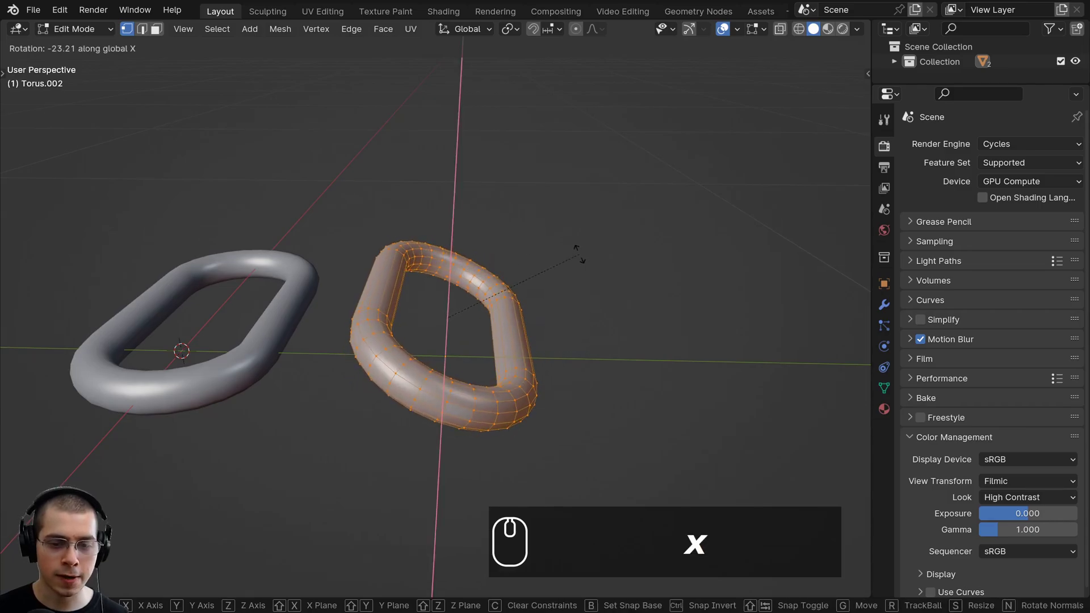
# Rotate the duplicated link 90 degrees about the X axis to stand it upright.
pyautogui.write('90')
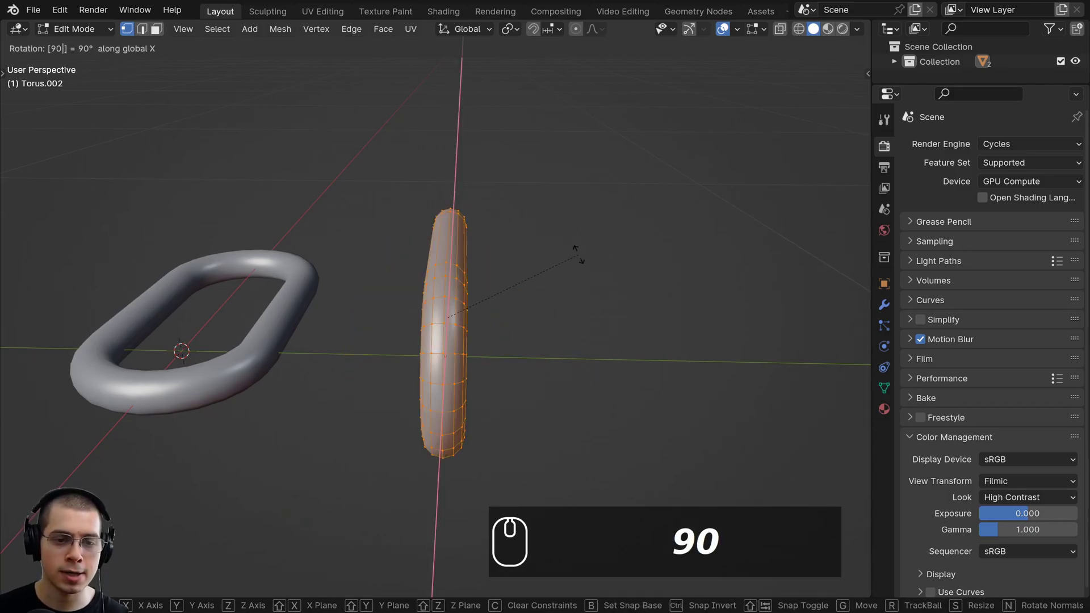
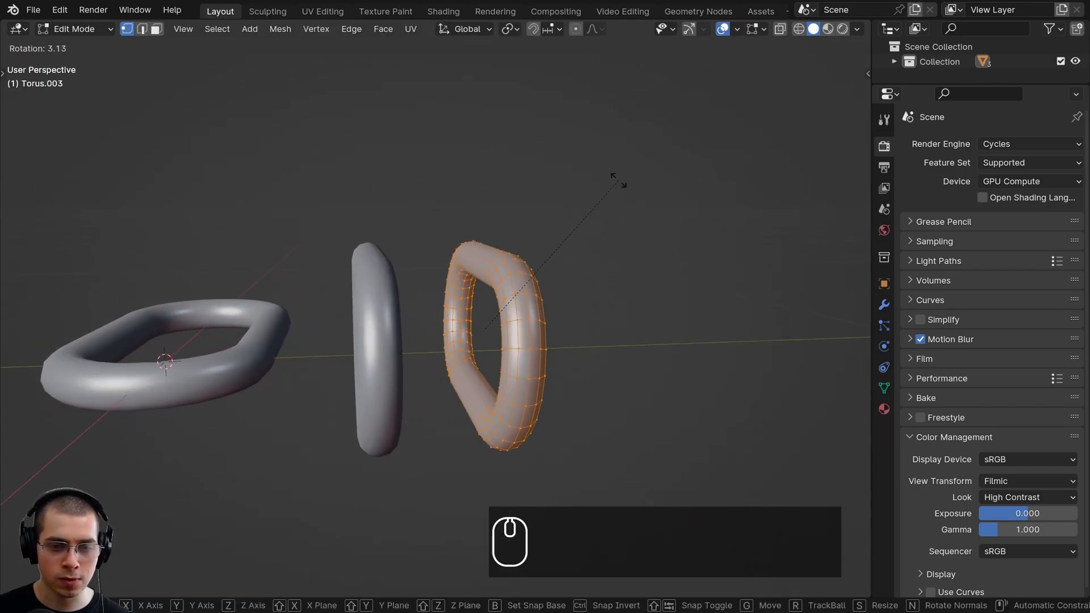
pyautogui.press('x')
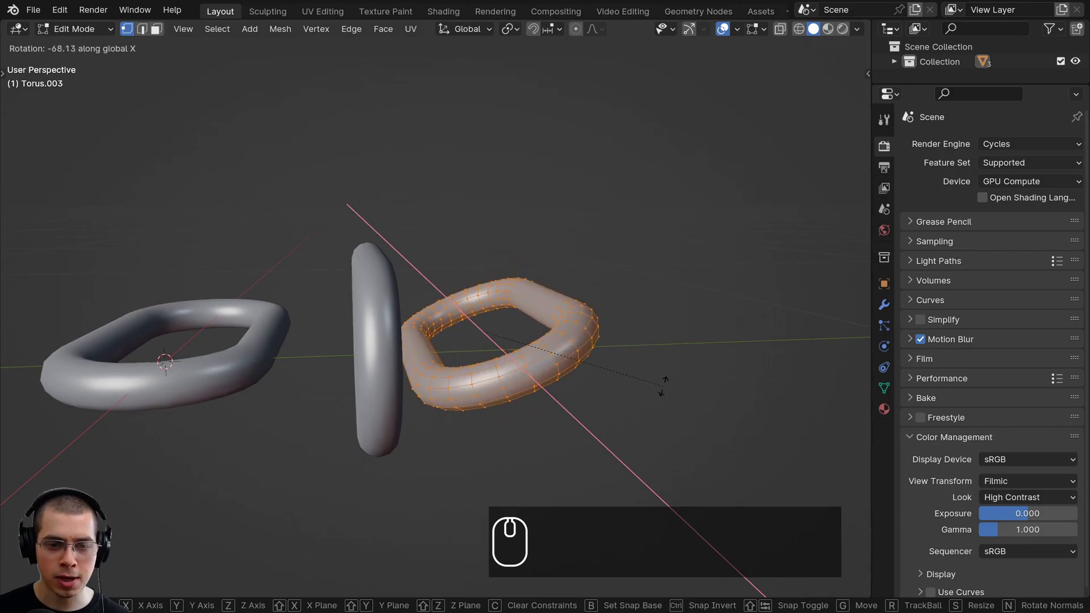
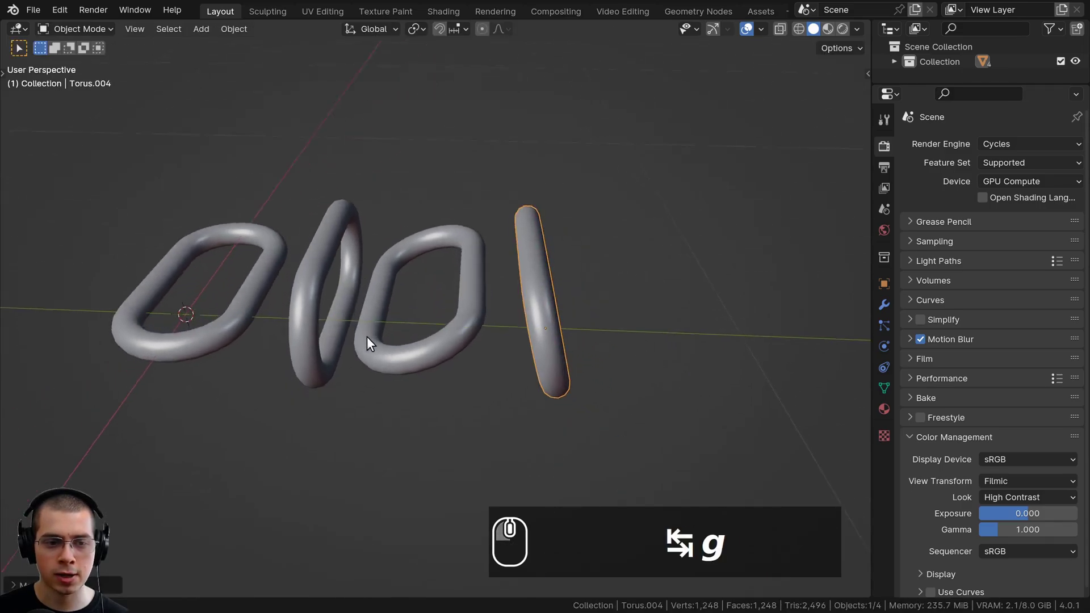
# Slide the second link toward its neighbour and orbit to check the overlap.
pyautogui.press('a')
pyautogui.rightClick(352, 260)
pyautogui.rightClick(440, 209)
pyautogui.moveTo(490, 307); pyautogui.dragTo(496, 256)
pyautogui.scroll(3)
pyautogui.moveTo(496, 256); pyautogui.dragTo(543, 255)
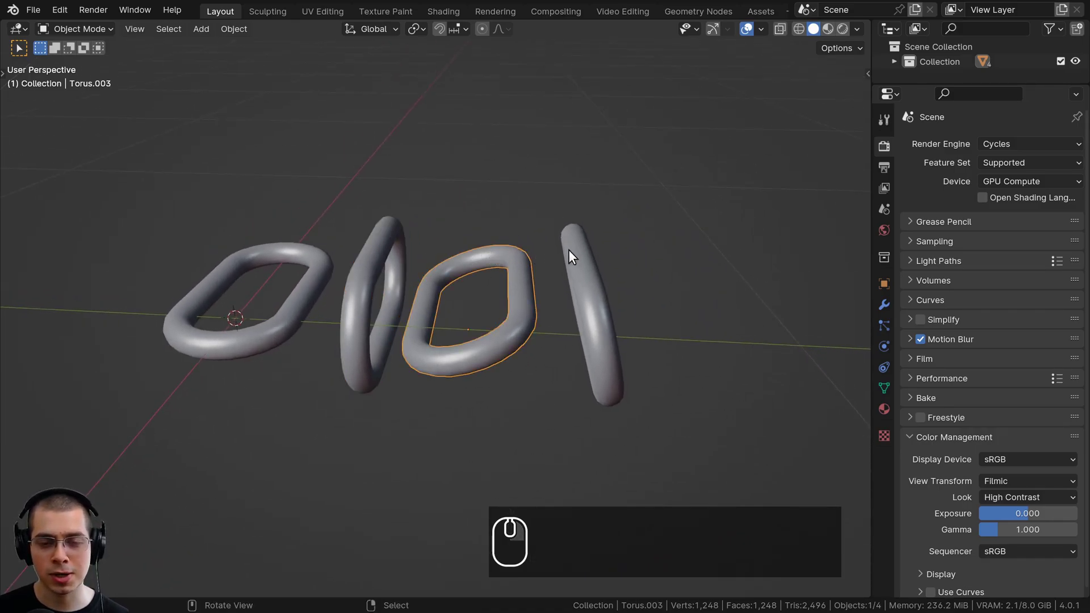
pyautogui.moveTo(579, 255); pyautogui.dragTo(264, 349)
# Select the third link and slide it into the next one.
pyautogui.click(631, 210)
pyautogui.moveTo(346, 261); pyautogui.dragTo(390, 278)
pyautogui.moveTo(406, 282); pyautogui.dragTo(400, 287)
pyautogui.scroll(-3)
pyautogui.middleClick(470, 311)
# Push the last link into place so all four toruses interlock.
pyautogui.press('a')
pyautogui.moveTo(481, 333); pyautogui.dragTo(508, 308)
pyautogui.scroll(3)
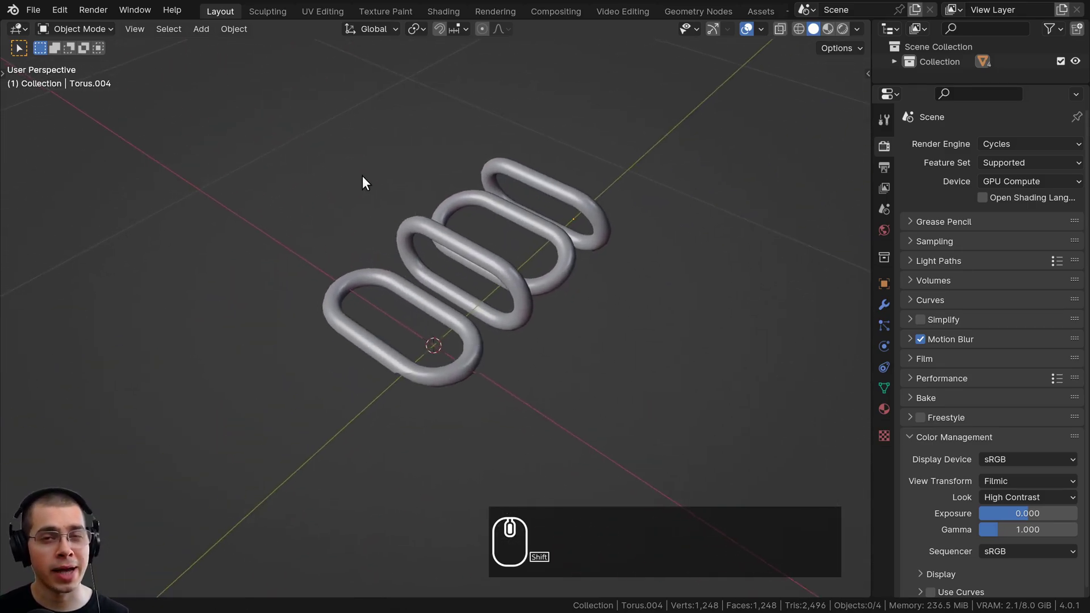
pyautogui.scroll(-3)
pyautogui.middleClick(245, 165)
# Add a Bezier curve via Shift+A and split the viewport to shape it.
pyautogui.press('shift+a')
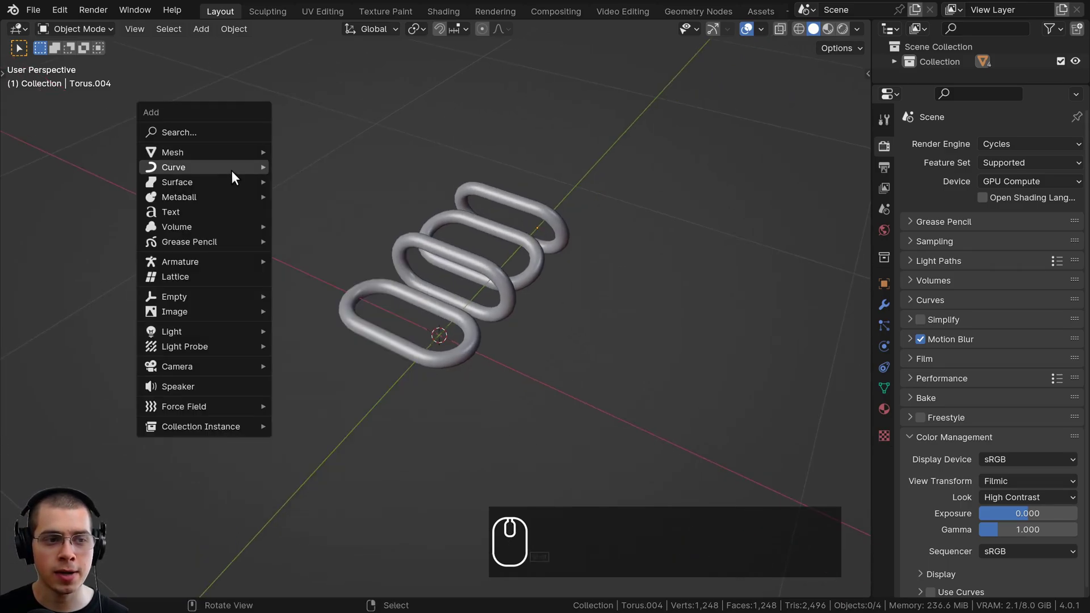
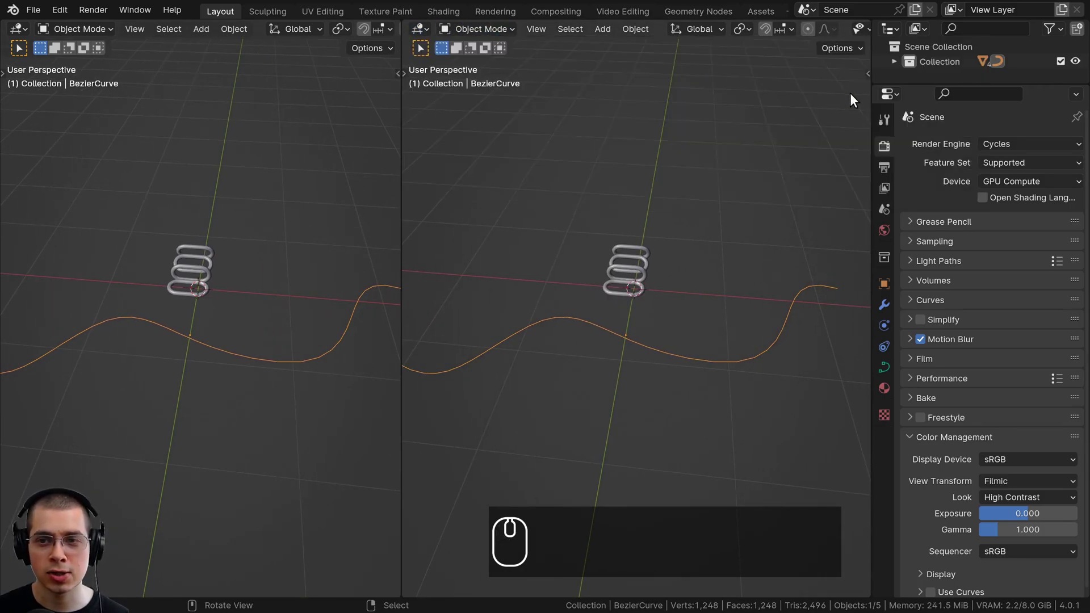
pyautogui.moveTo(418, 33); pyautogui.dragTo(480, 76)
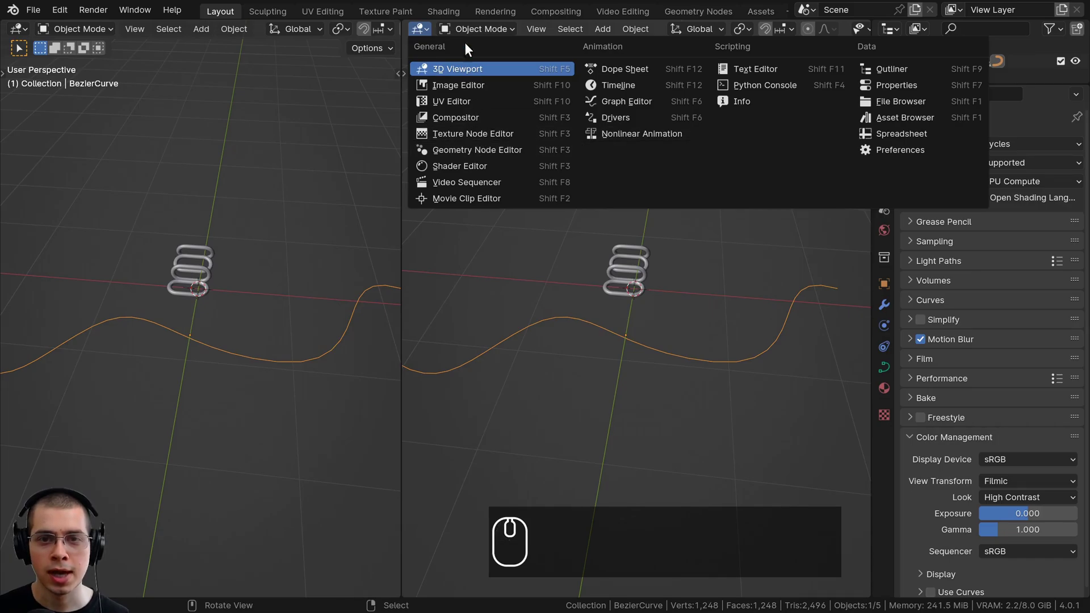
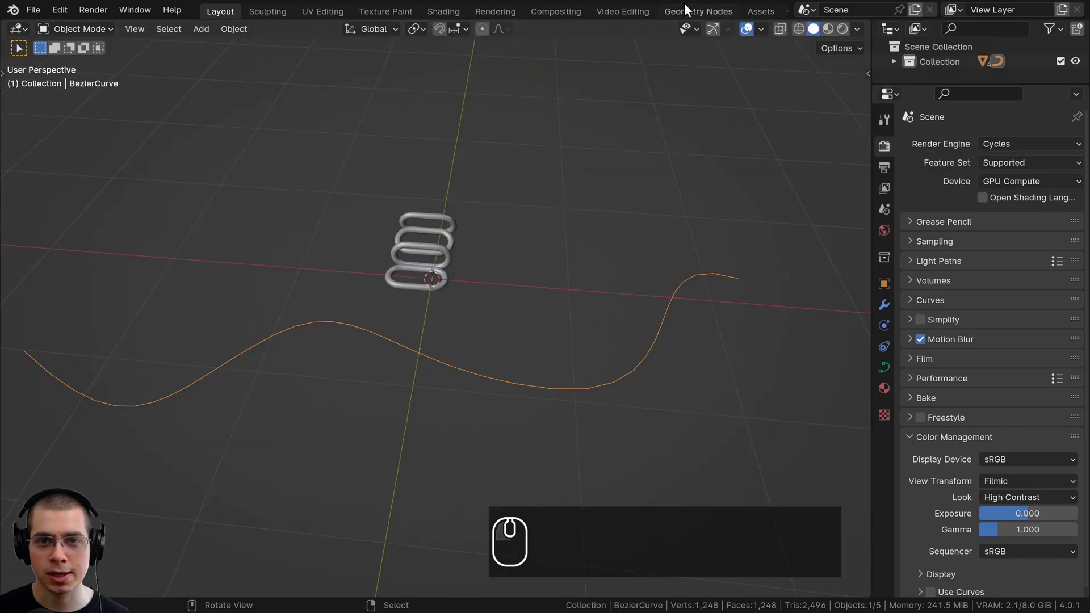
# In the Geometry Nodes workspace, create a new node tree on the Bezier curve.
pyautogui.click(696, 11)
pyautogui.scroll(3)
pyautogui.middleClick(176, 336)
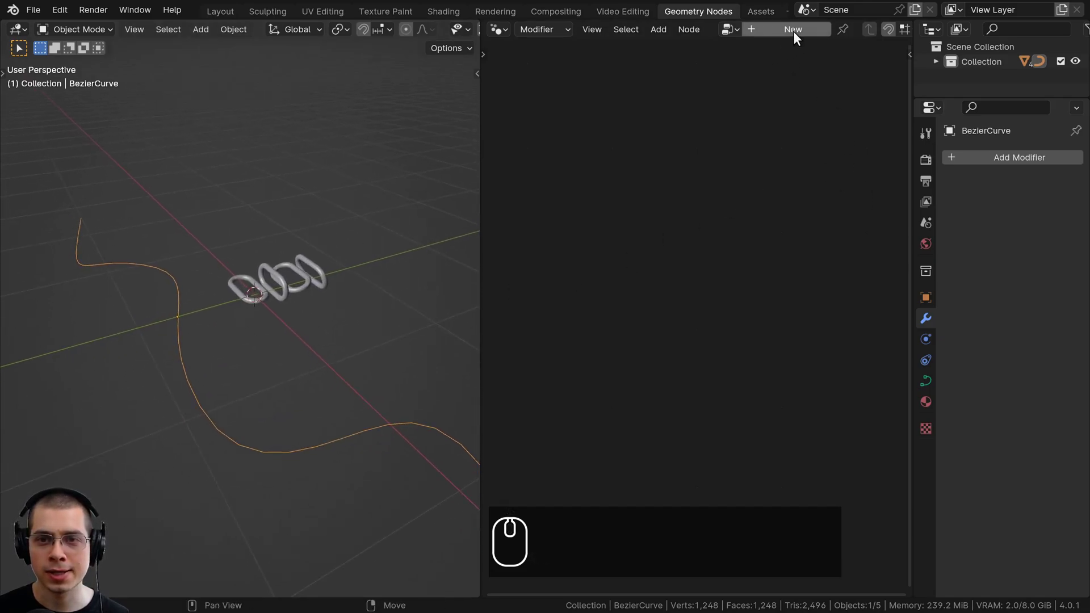
pyautogui.click(791, 33)
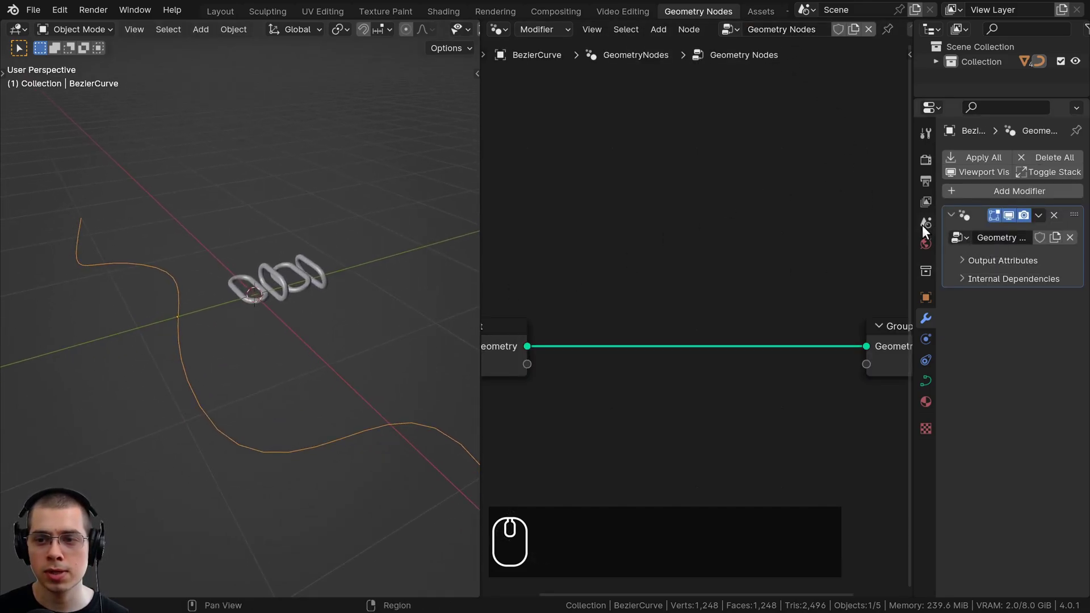
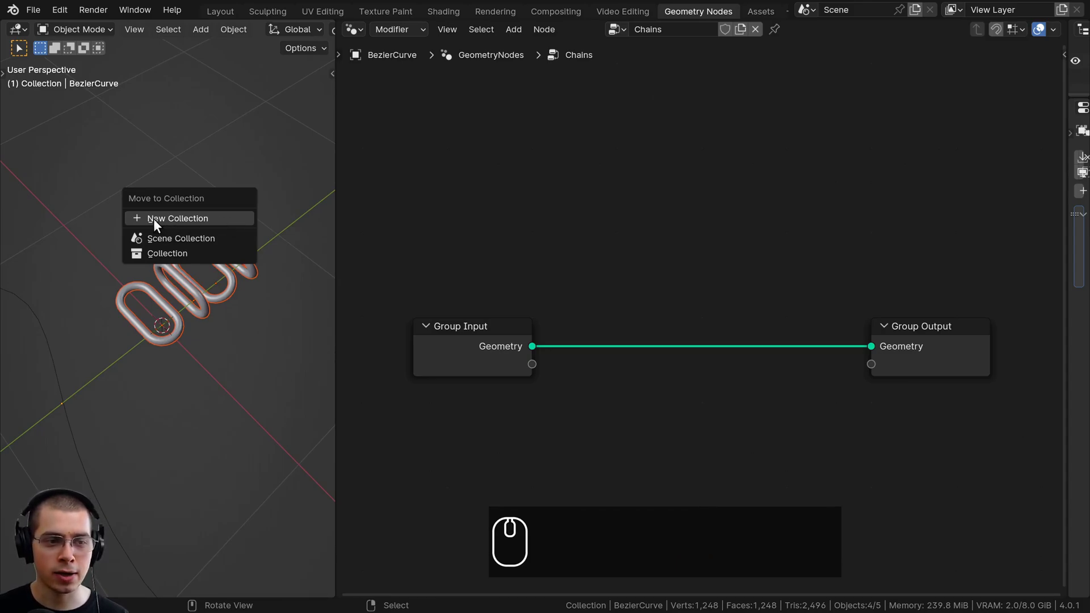
# Move Torus.001–004 into a new collection named Chains.
pyautogui.click(158, 223)
pyautogui.write('chains')
pyautogui.press('BackSpace')
pyautogui.press('space')
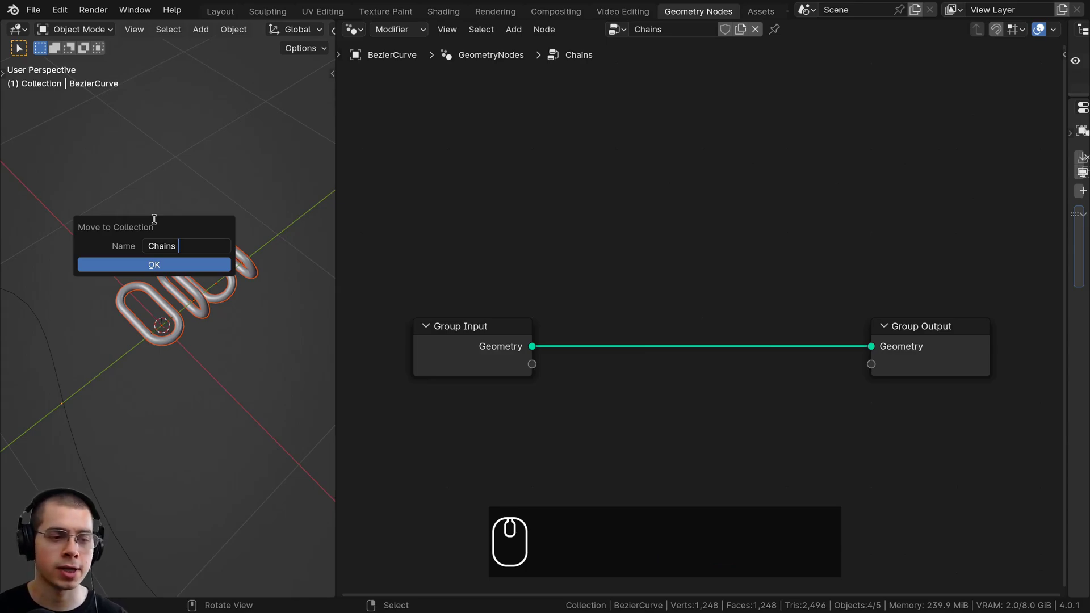
pyautogui.press('1')
pyautogui.press('BackSpace')
pyautogui.press('BackSpace')
pyautogui.press('Return')
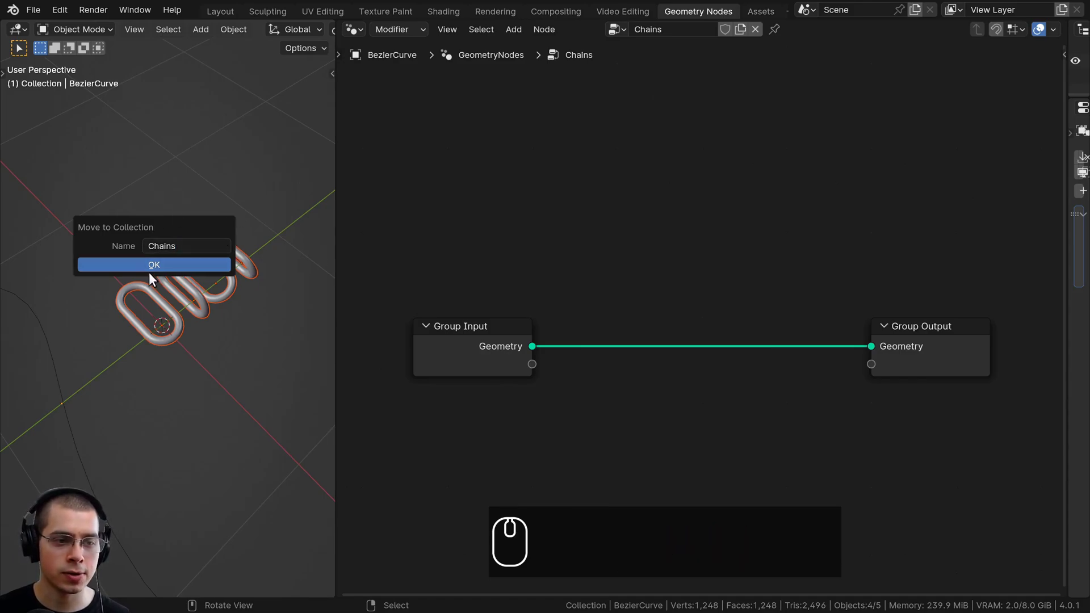
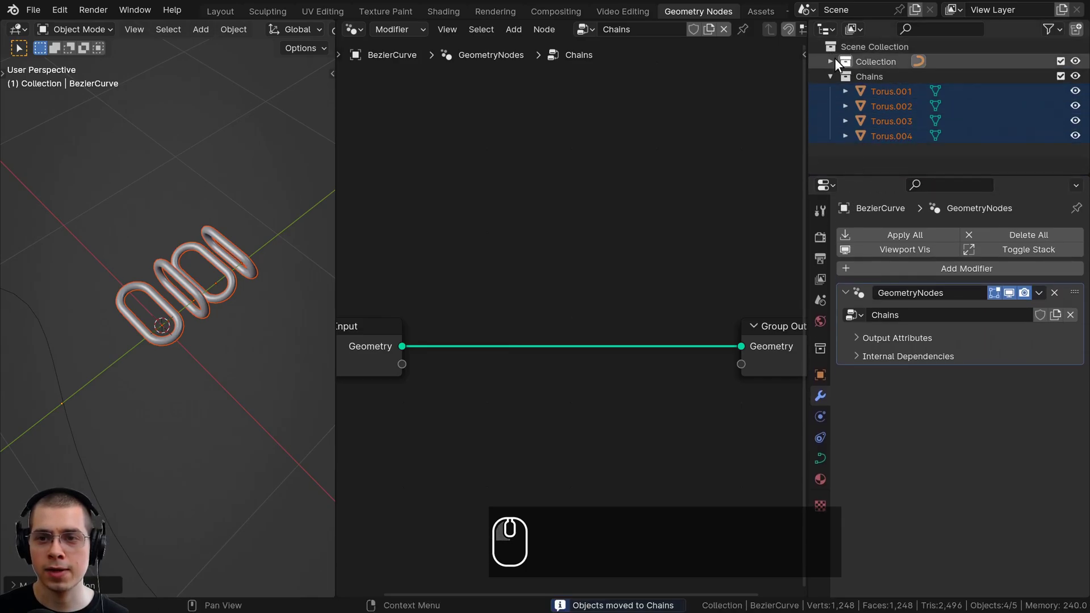
# Collapse the side areas to widen the Geometry Nodes editor.
pyautogui.click(831, 61)
pyautogui.moveTo(831, 62); pyautogui.dragTo(881, 92)
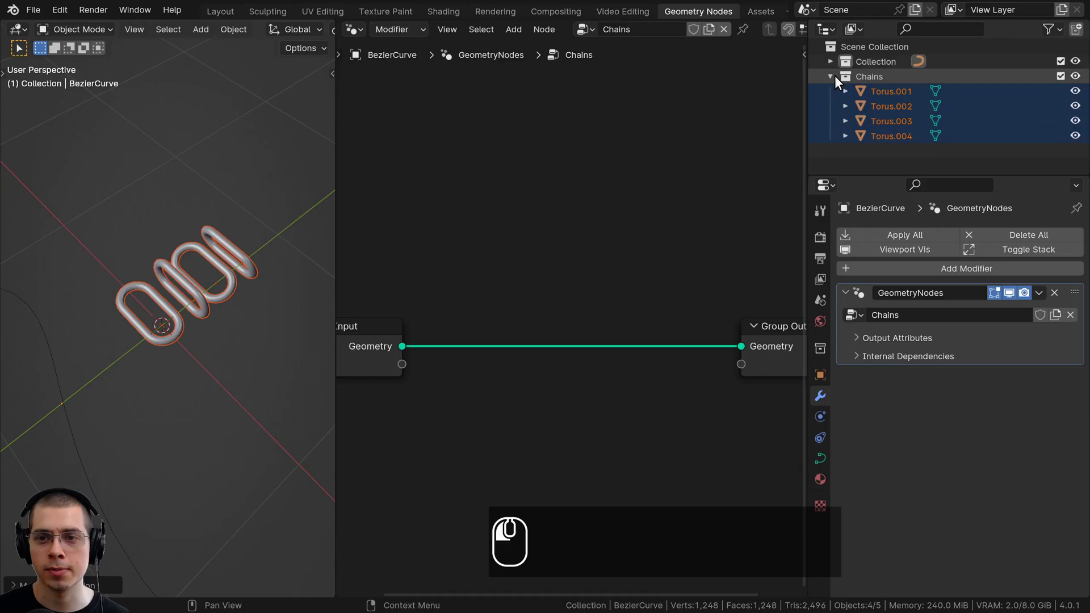
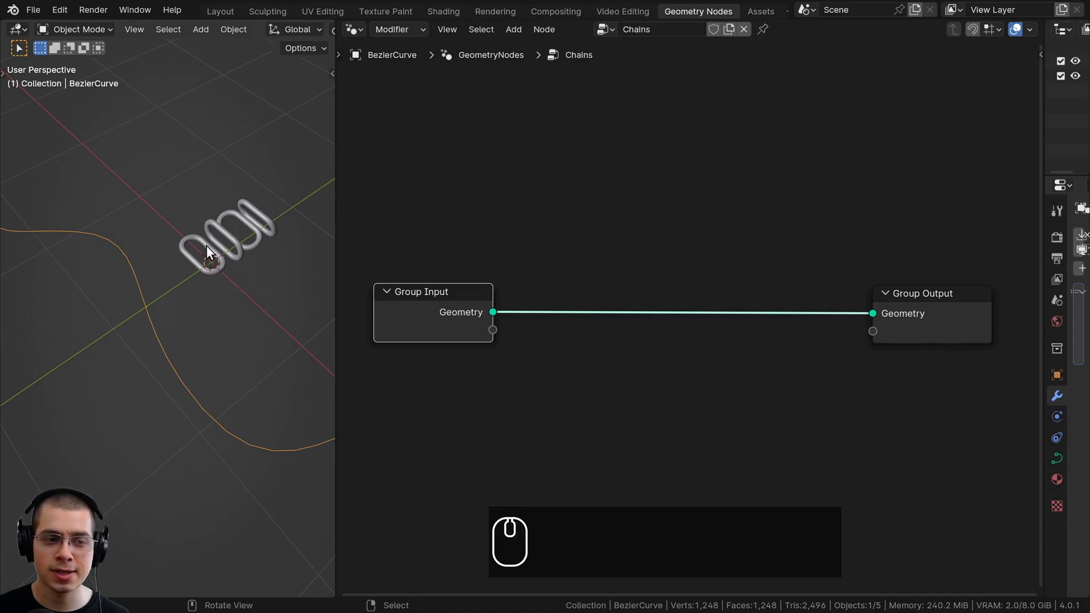
# Drop an Instance on Points node onto the link between Group Input and Group Output.
pyautogui.moveTo(572, 213); pyautogui.dragTo(521, 116)
pyautogui.press('shift+a')
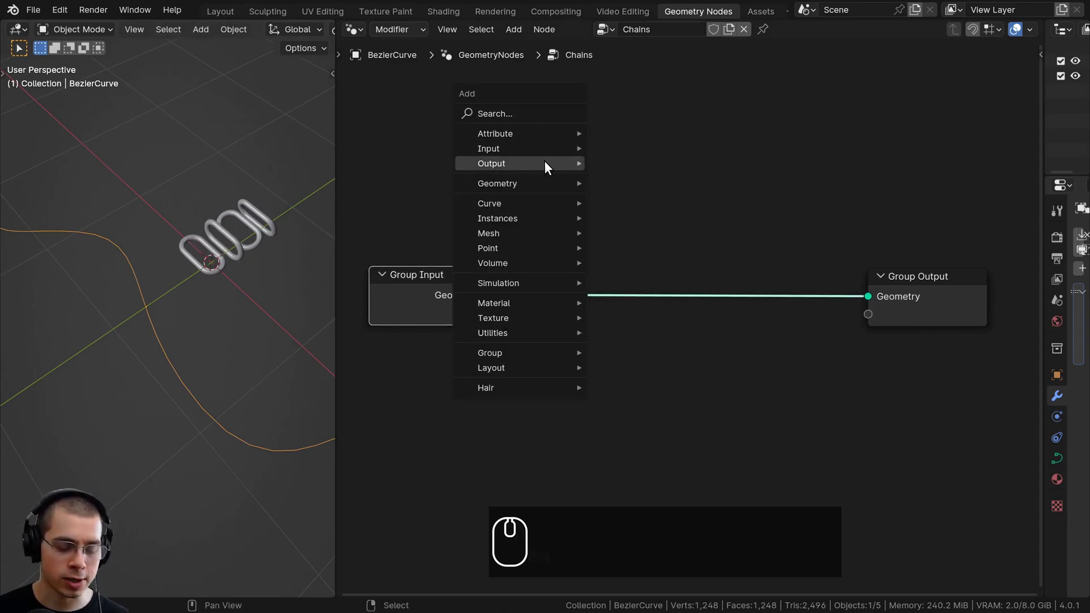
pyautogui.write('ist')
pyautogui.press('BackSpace')
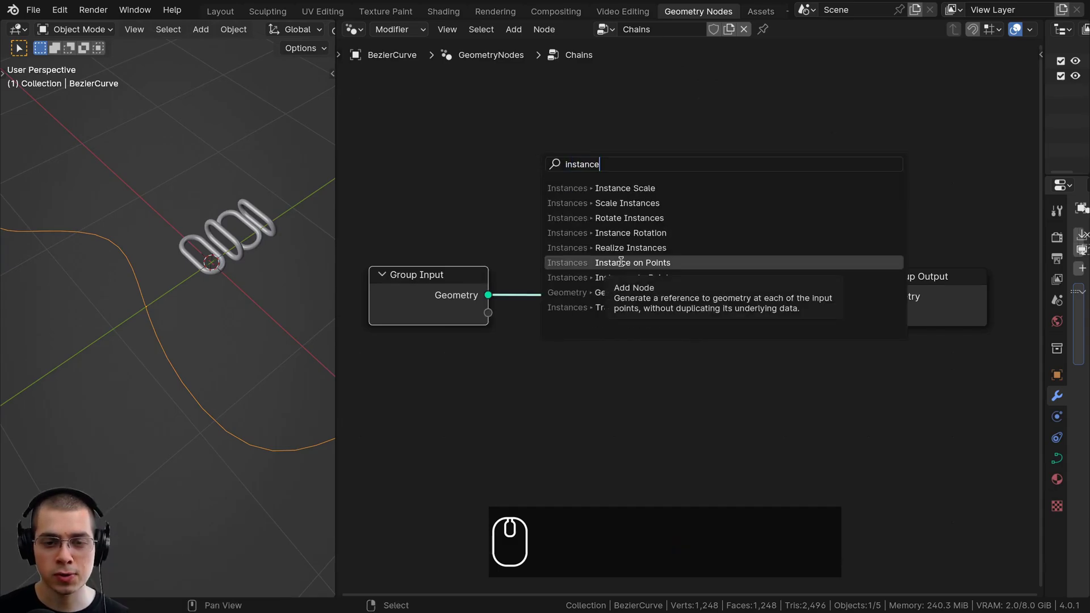
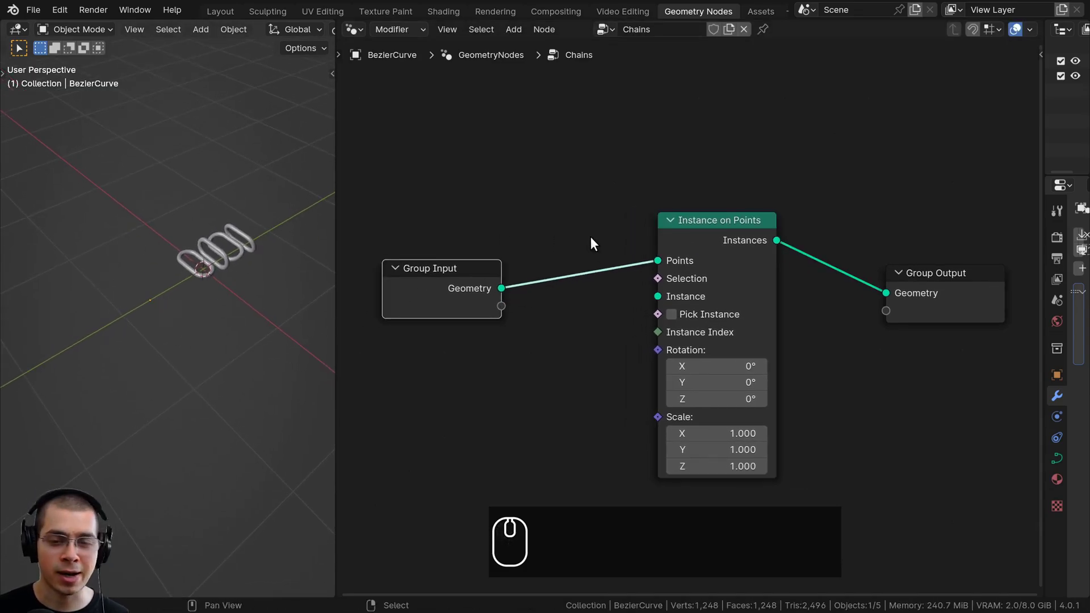
pyautogui.moveTo(538, 204); pyautogui.dragTo(202, 252)
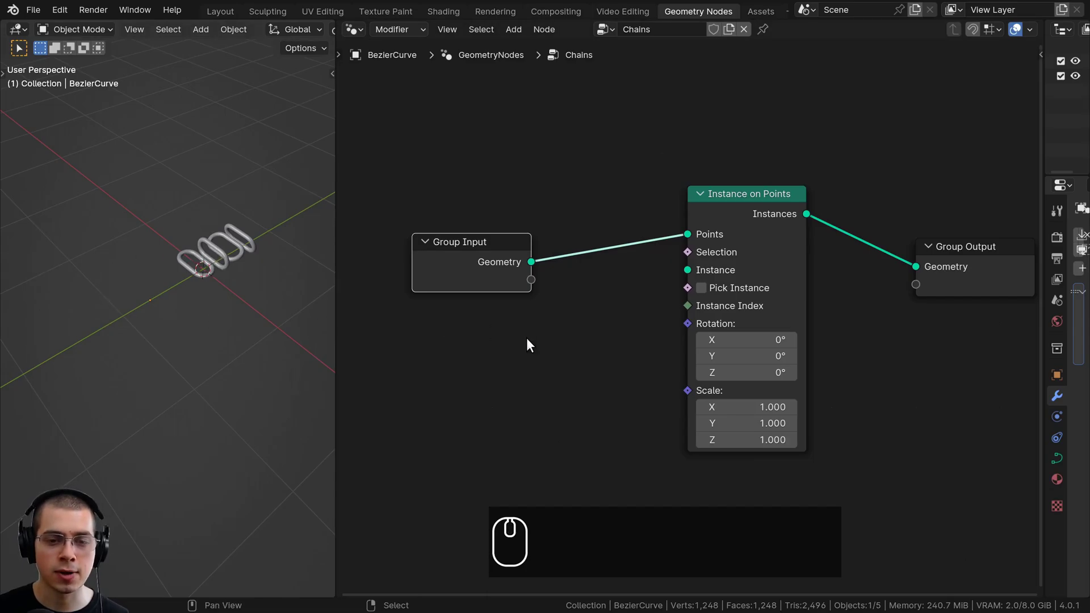
pyautogui.moveTo(506, 174); pyautogui.dragTo(516, 135)
# Begin a node search for a collection input node.
pyautogui.press('shift+a')
pyautogui.press('i')
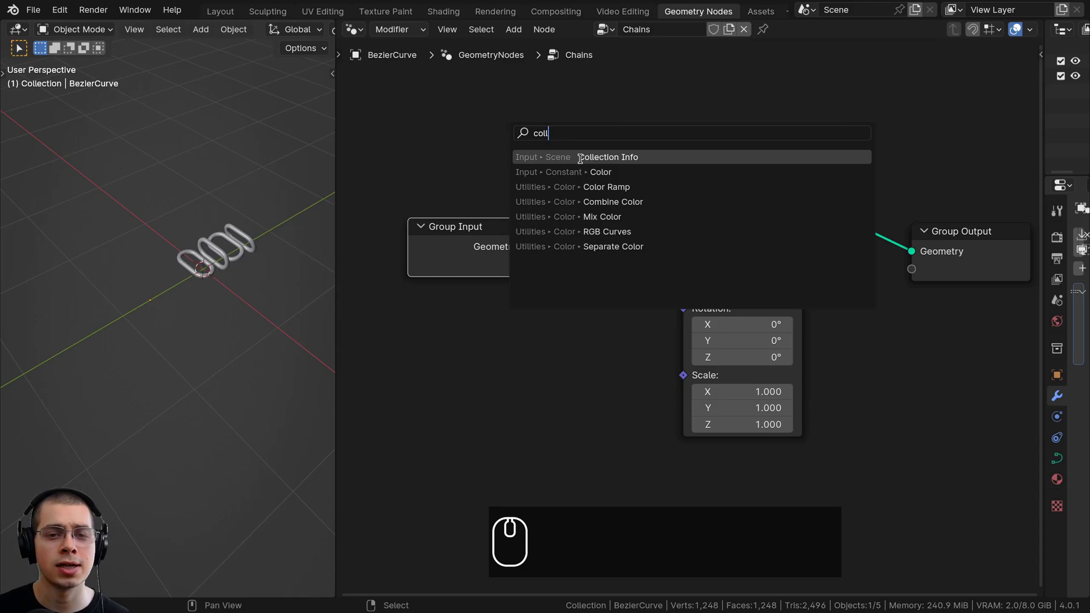
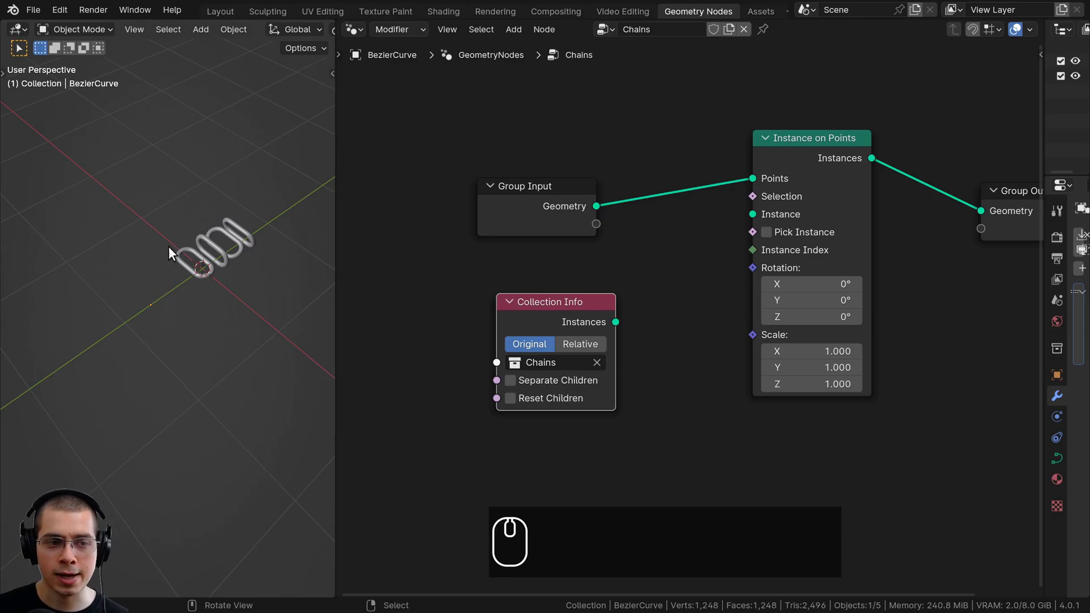
# Place the Collection Info node near the Instance on Points node.
pyautogui.click(602, 319)
pyautogui.click(529, 318)
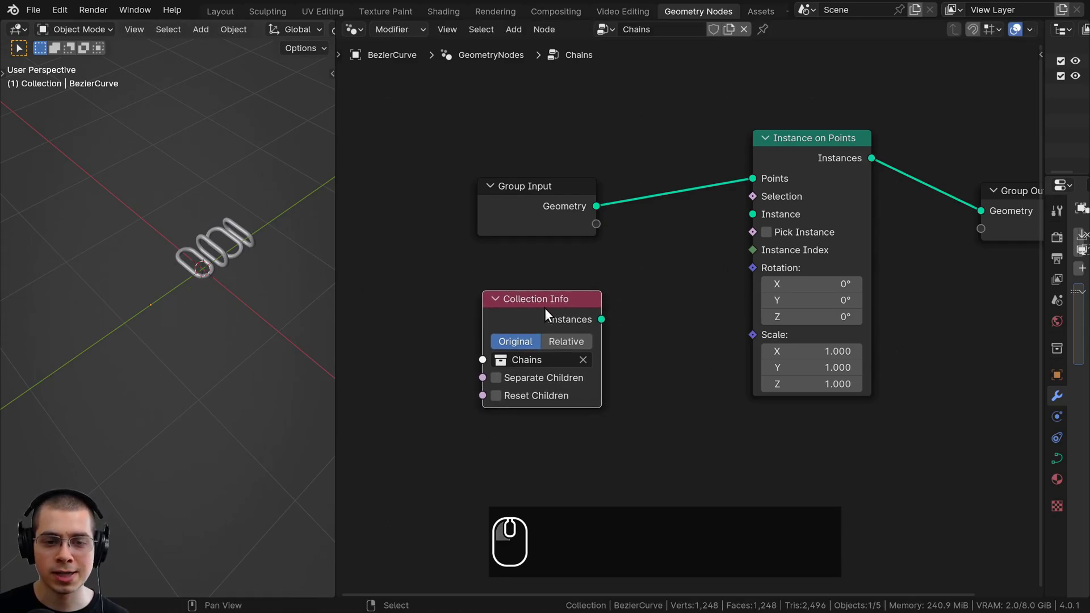
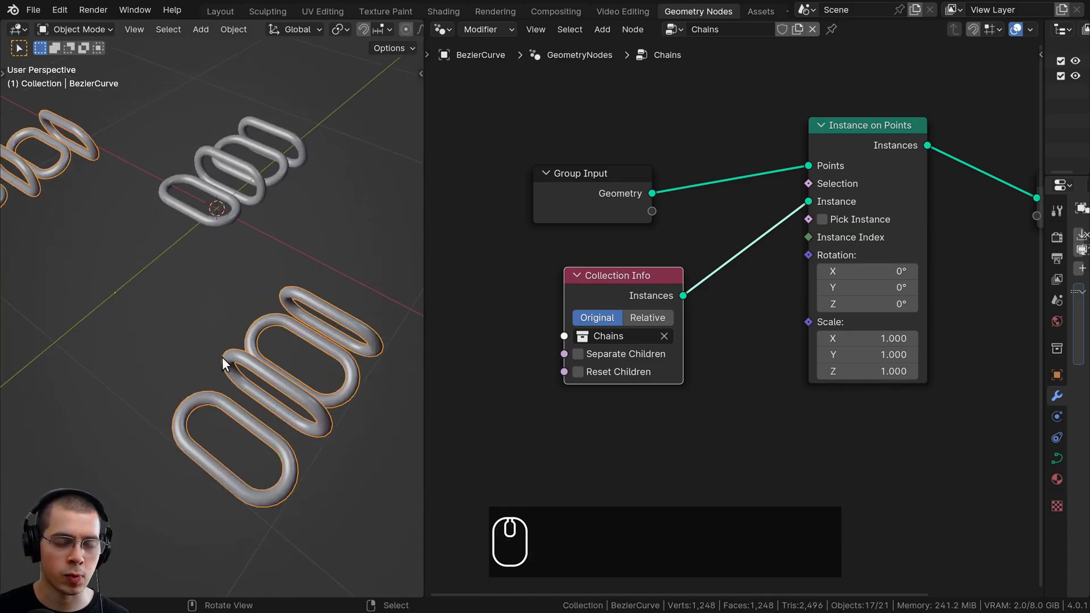
# Connect Collection Info to Instance, enable Separate and Reset Children, and tick Pick Instance.
pyautogui.moveTo(570, 294); pyautogui.dragTo(561, 321)
pyautogui.moveTo(598, 266); pyautogui.dragTo(561, 321)
pyautogui.moveTo(563, 319); pyautogui.dragTo(560, 344)
pyautogui.click(561, 341)
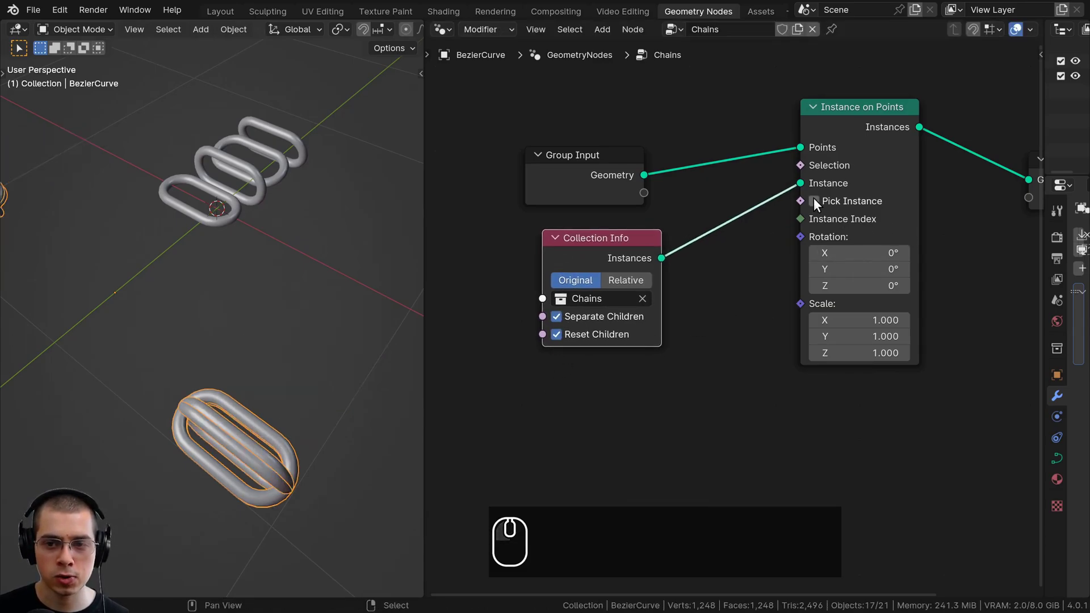
pyautogui.click(818, 202)
# Orbit the viewport to inspect the individually picked links along the curve.
pyautogui.scroll(-3)
pyautogui.middleClick(258, 322)
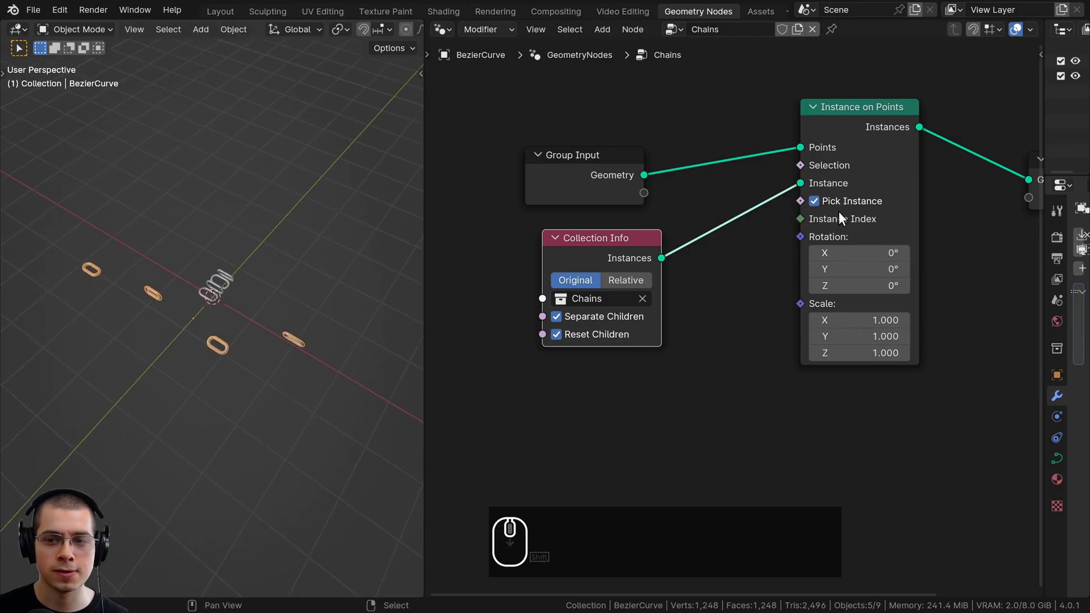
pyautogui.scroll(3)
pyautogui.moveTo(117, 277); pyautogui.dragTo(163, 315)
pyautogui.moveTo(309, 335); pyautogui.dragTo(324, 339)
pyautogui.scroll(3)
pyautogui.moveTo(135, 344); pyautogui.dragTo(194, 368)
pyautogui.middleClick(162, 361)
pyautogui.moveTo(166, 356); pyautogui.dragTo(89, 350)
pyautogui.moveTo(80, 344); pyautogui.dragTo(70, 337)
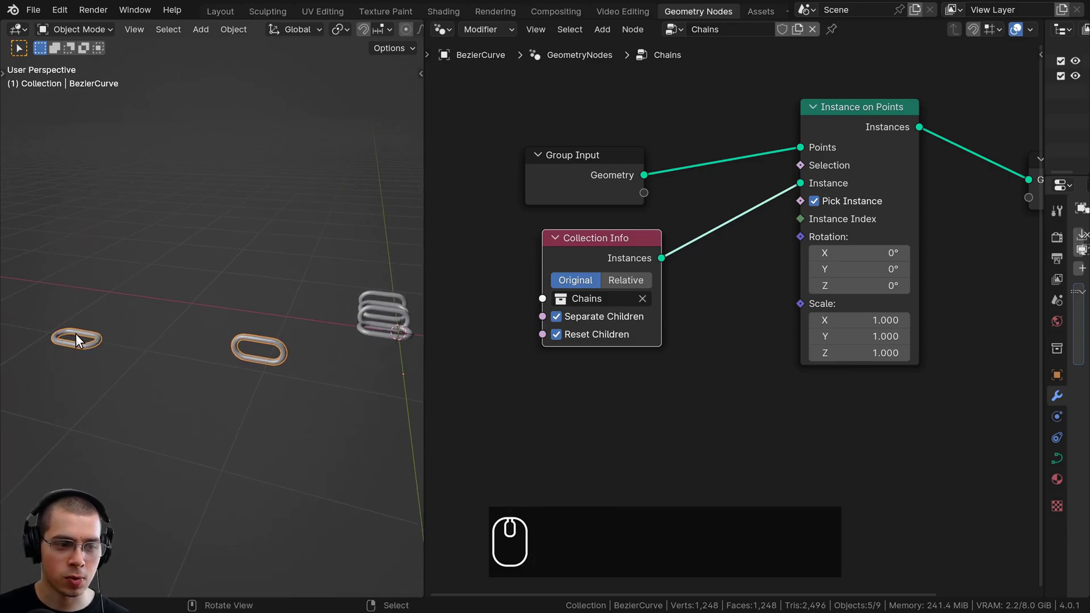
pyautogui.moveTo(205, 283); pyautogui.dragTo(320, 337)
pyautogui.moveTo(276, 335); pyautogui.dragTo(148, 346)
pyautogui.scroll(-3)
pyautogui.moveTo(219, 351); pyautogui.dragTo(399, 348)
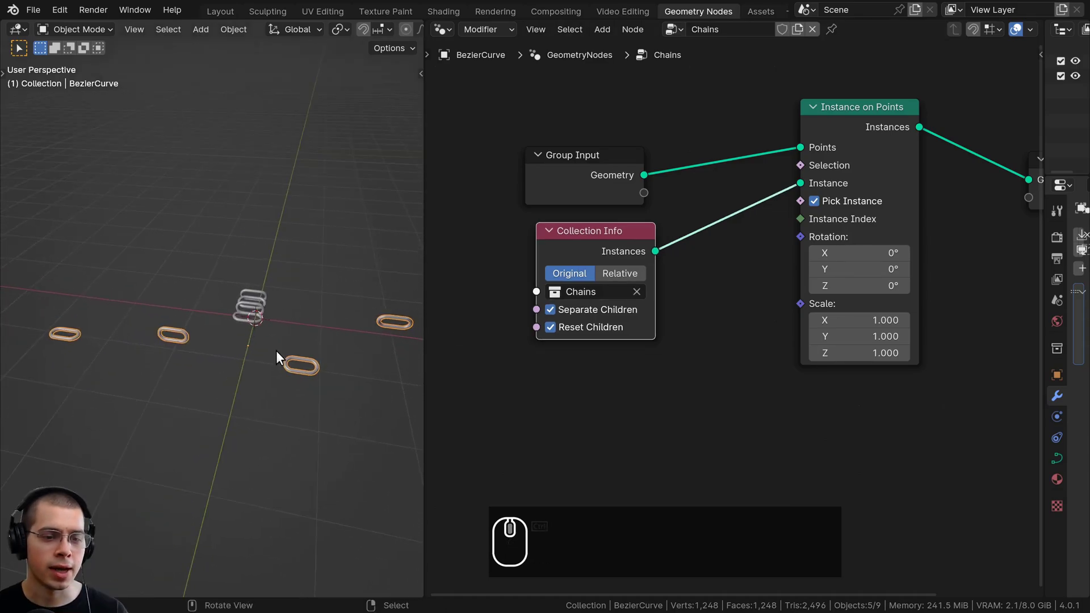
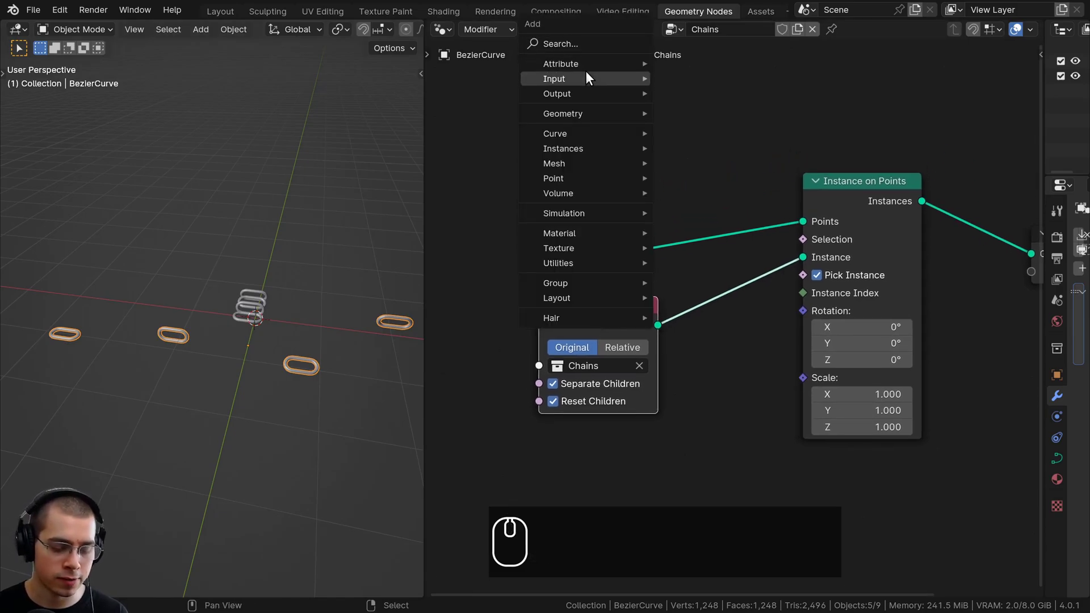
# Add a Resample Curve node to the Chains tree.
pyautogui.write('re')
pyautogui.write('sa,')
pyautogui.press('Return')
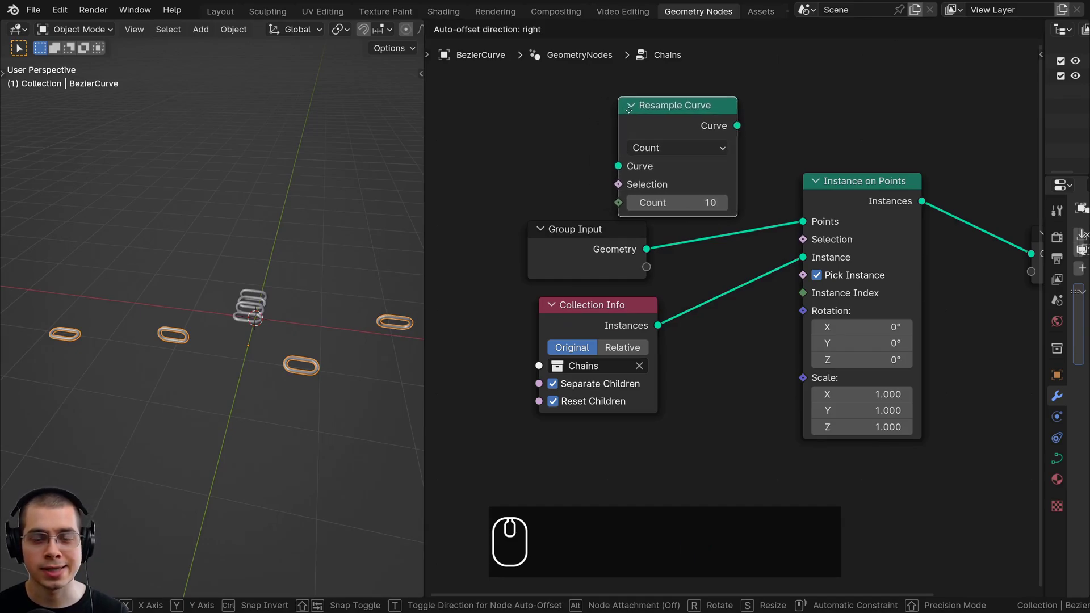
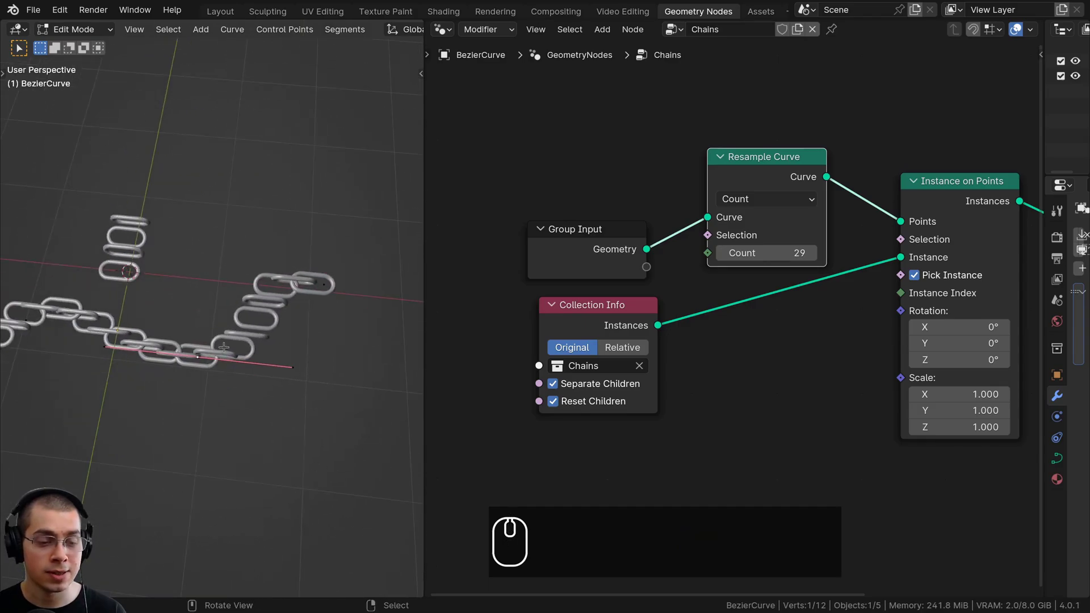
# Zoom the node view around the Resample Curve node.
pyautogui.scroll(3)
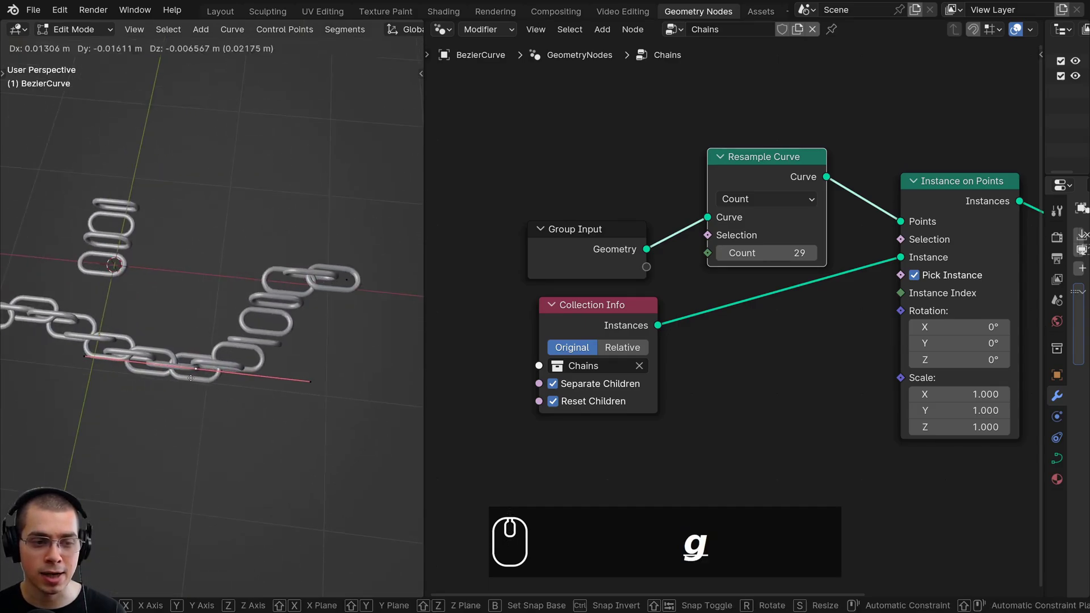
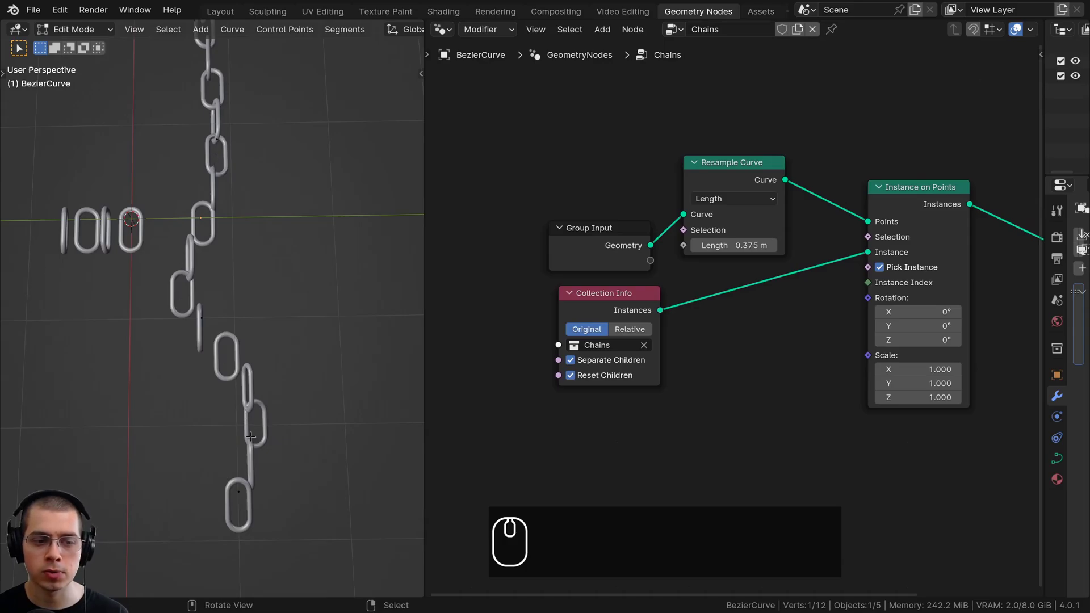
# Add an Align Euler to Vector node beside Instance on Points.
pyautogui.moveTo(653, 223); pyautogui.dragTo(617, 149)
pyautogui.press('shift+a')
pyautogui.write('ali')
pyautogui.press('Return')
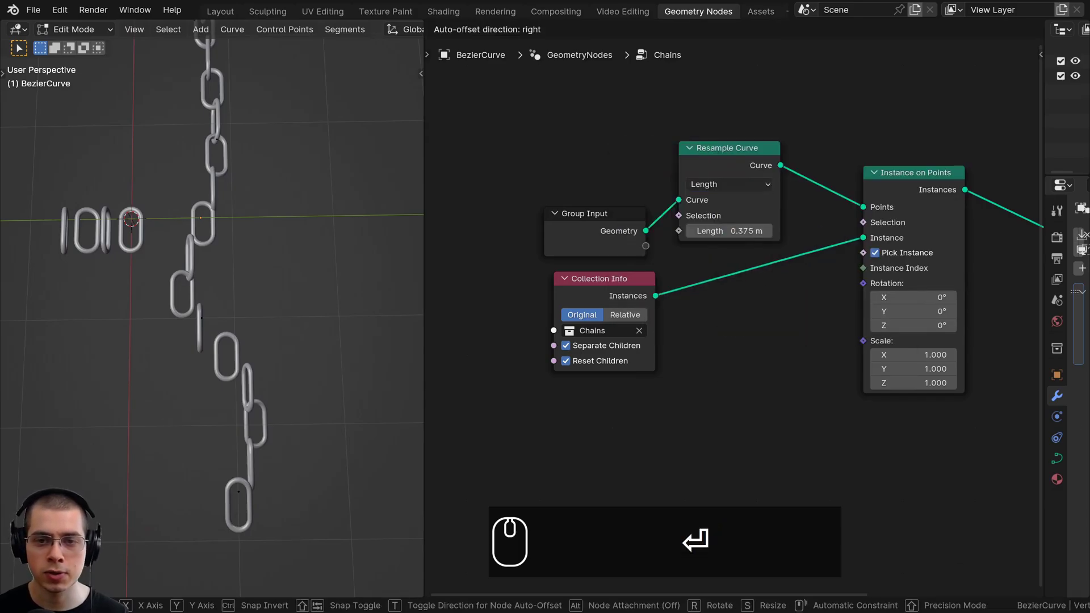
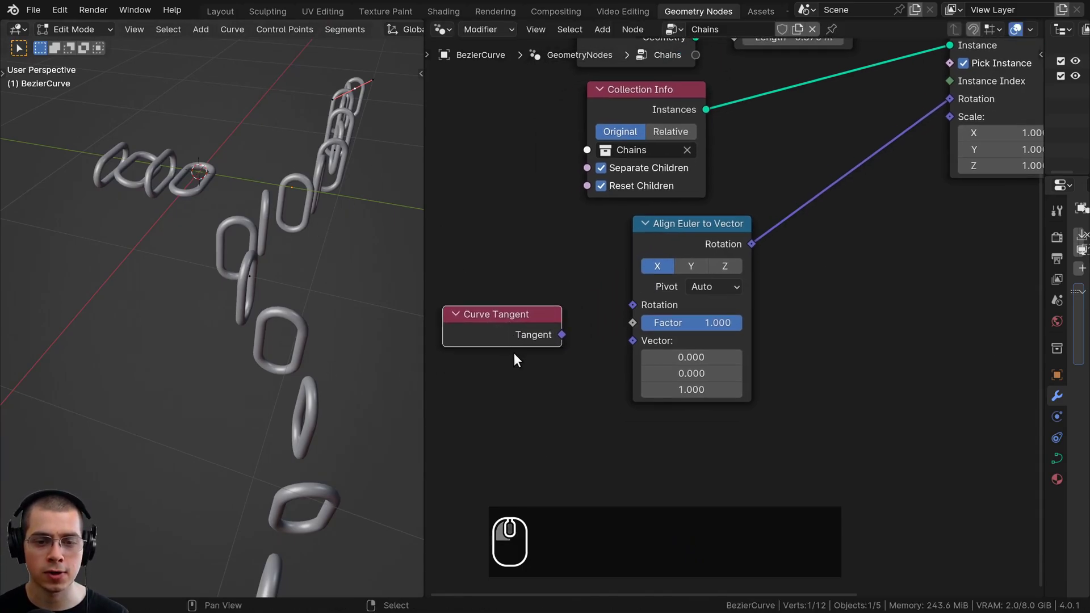
# Feed the Curve Tangent into Align Euler to Vector on the X axis so the links follow the curve.
pyautogui.click(544, 295)
pyautogui.moveTo(577, 320); pyautogui.dragTo(656, 318)
pyautogui.click(610, 319)
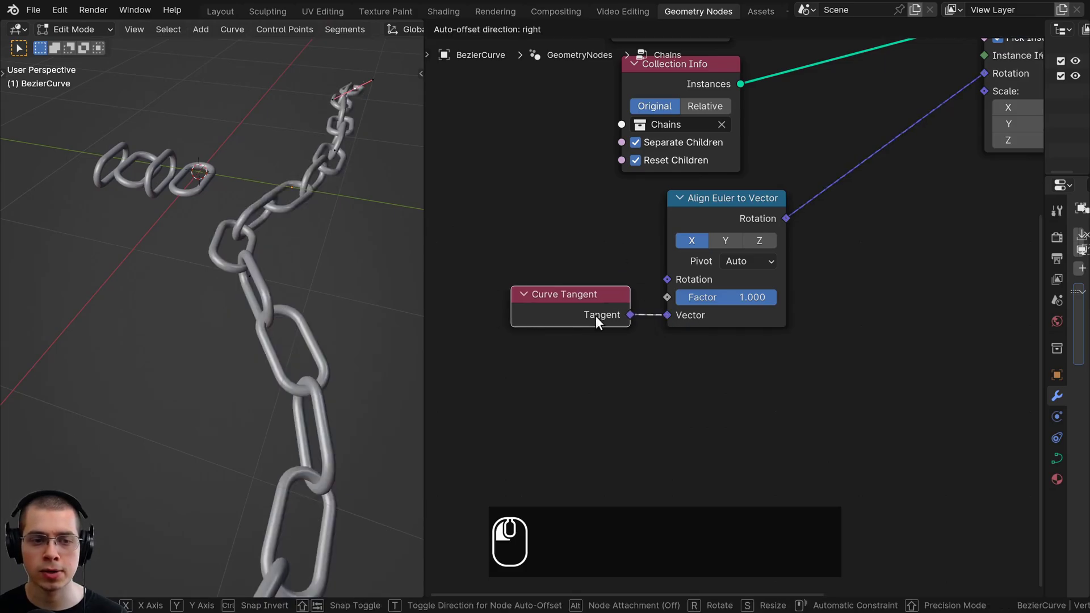
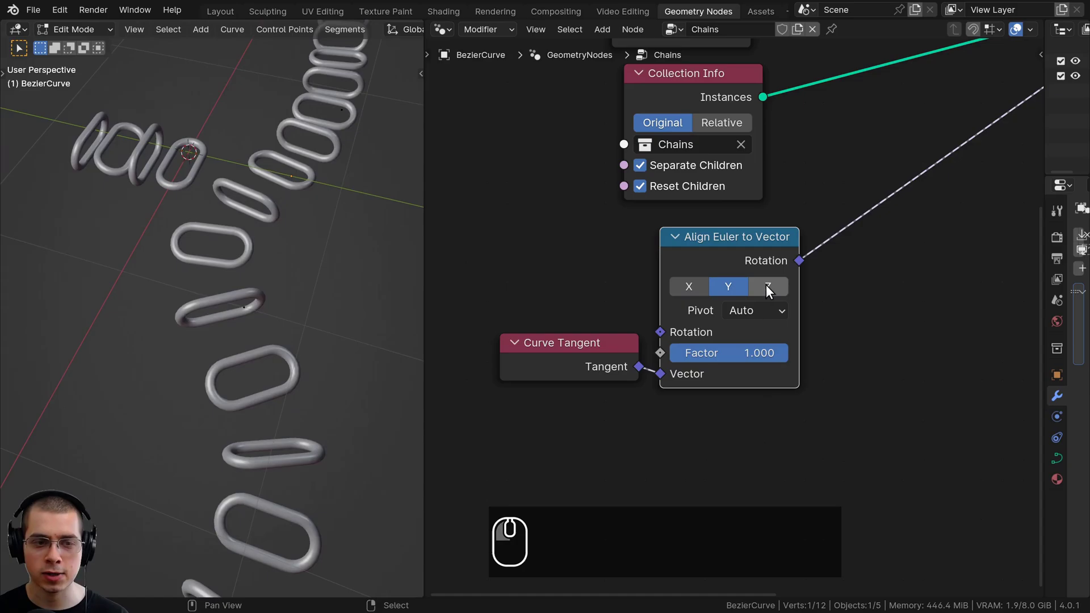
pyautogui.click(689, 292)
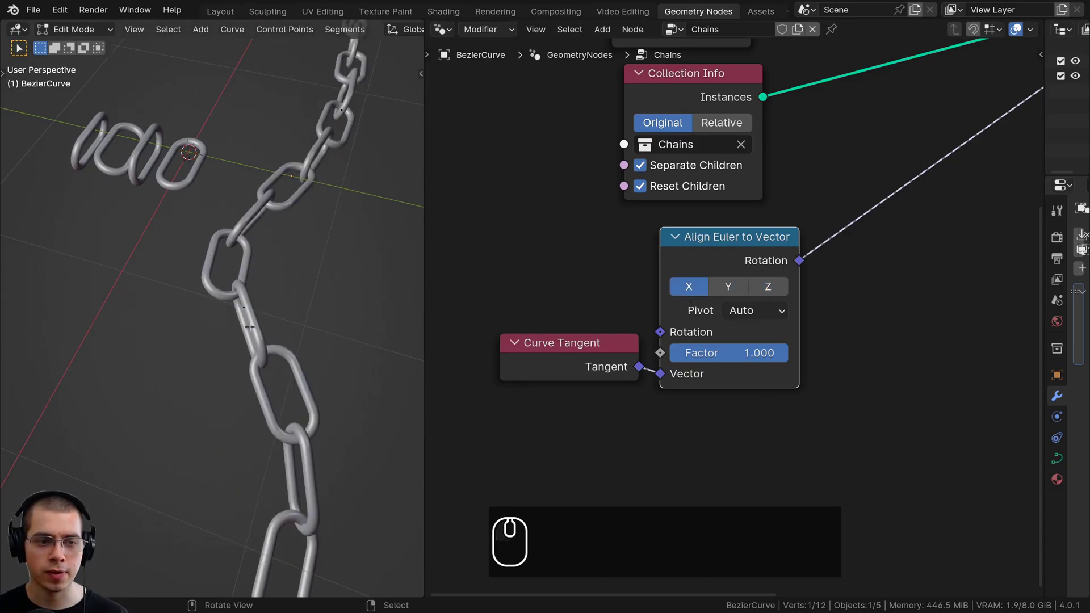
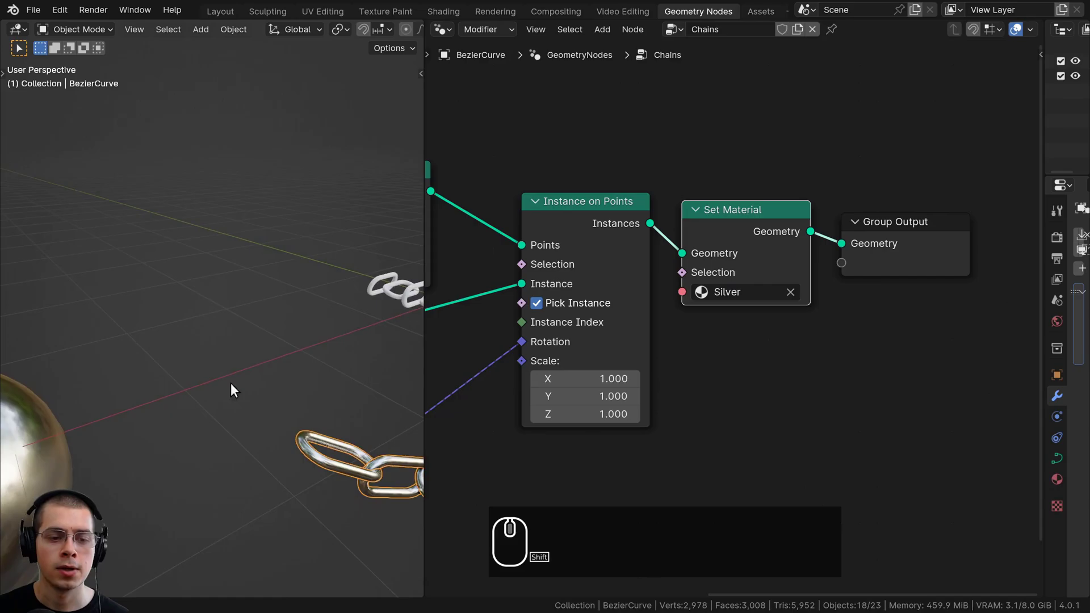
# Orbit around the chain in rendered shading to inspect the silver interlocking links.
pyautogui.scroll(3)
pyautogui.moveTo(245, 265); pyautogui.dragTo(245, 204)
pyautogui.middleClick(252, 206)
pyautogui.middleClick(250, 220)
pyautogui.press('a')
pyautogui.middleClick(280, 432)
pyautogui.press('z')
pyautogui.scroll(3)
pyautogui.moveTo(217, 308); pyautogui.dragTo(260, 353)
pyautogui.middleClick(287, 352)
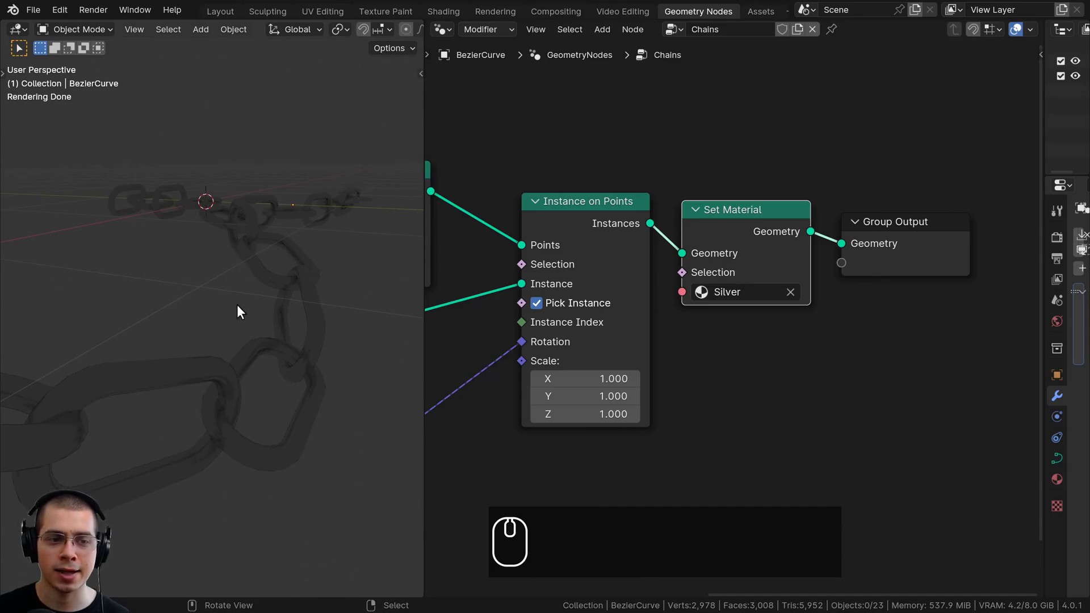
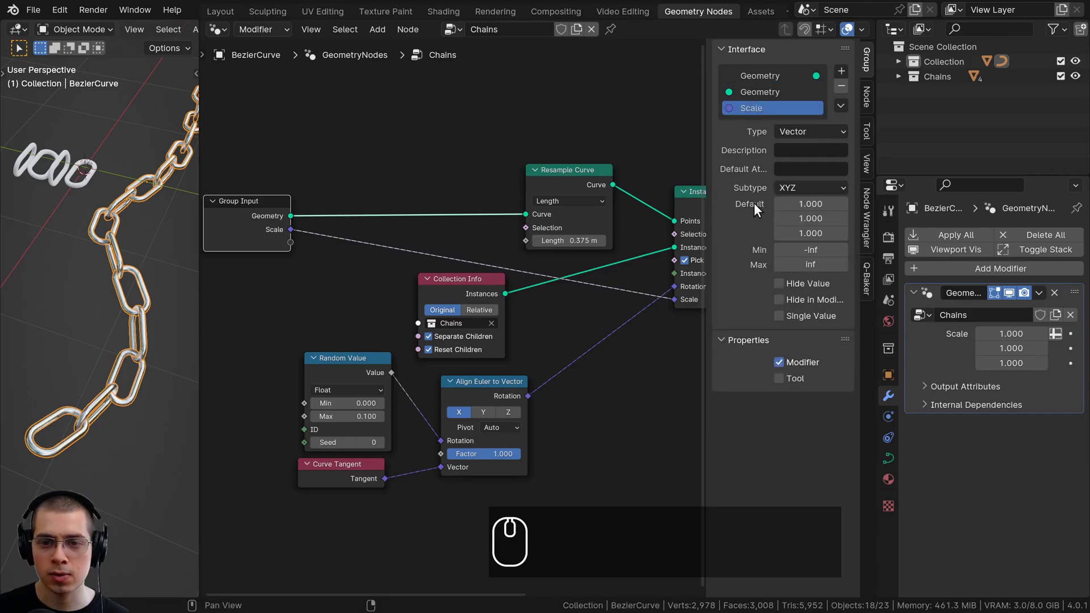
# Make the Scale input a Float single value set to 1 on the Chains modifier.
pyautogui.click(795, 133)
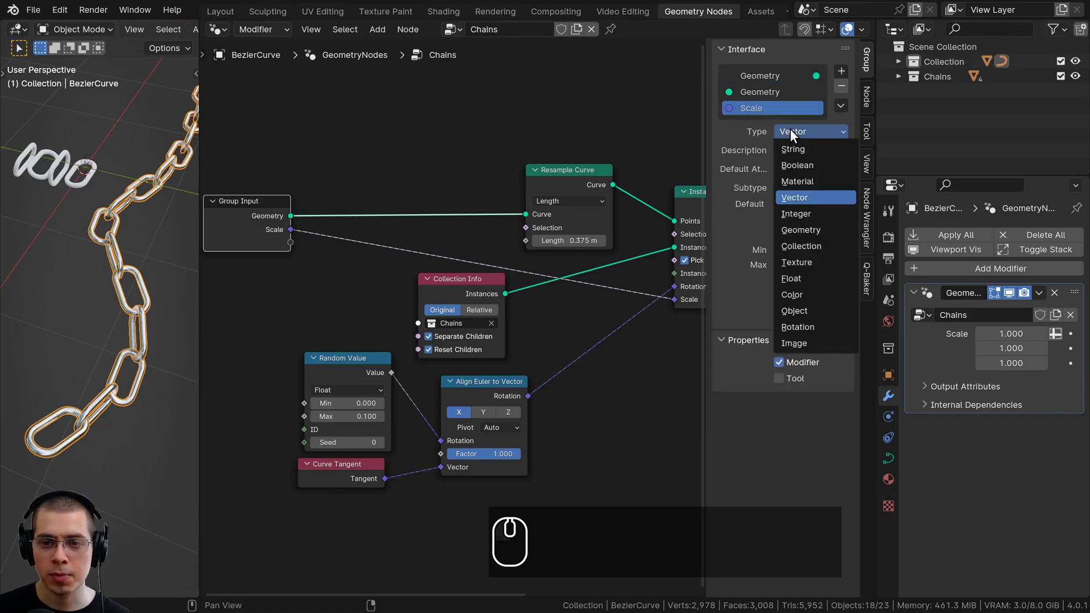
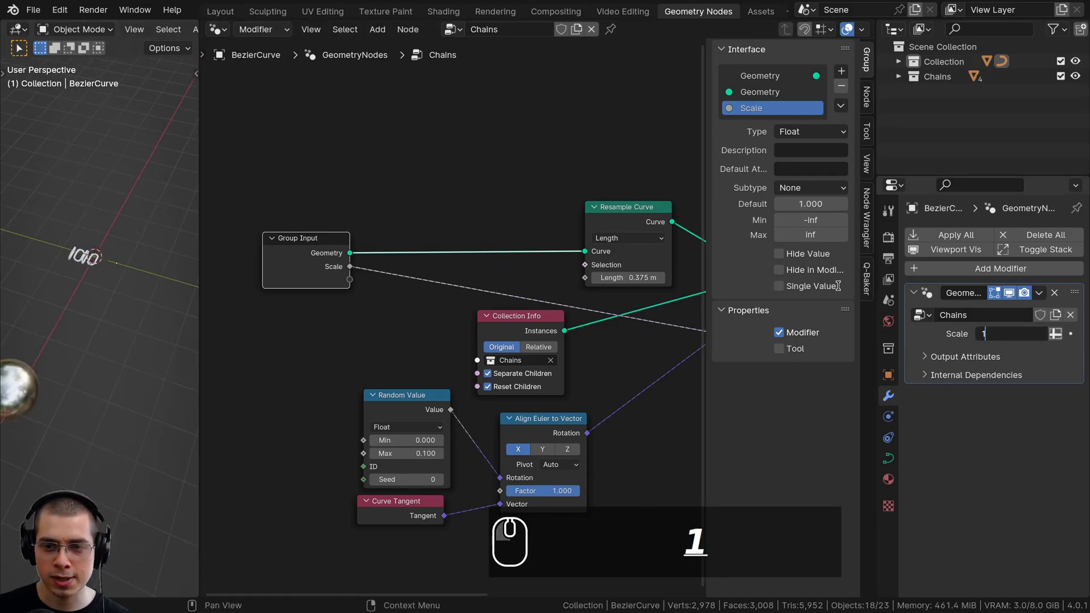
pyautogui.click(836, 288)
pyautogui.middleClick(193, 352)
pyautogui.scroll(3)
pyautogui.moveTo(753, 360); pyautogui.dragTo(1052, 337)
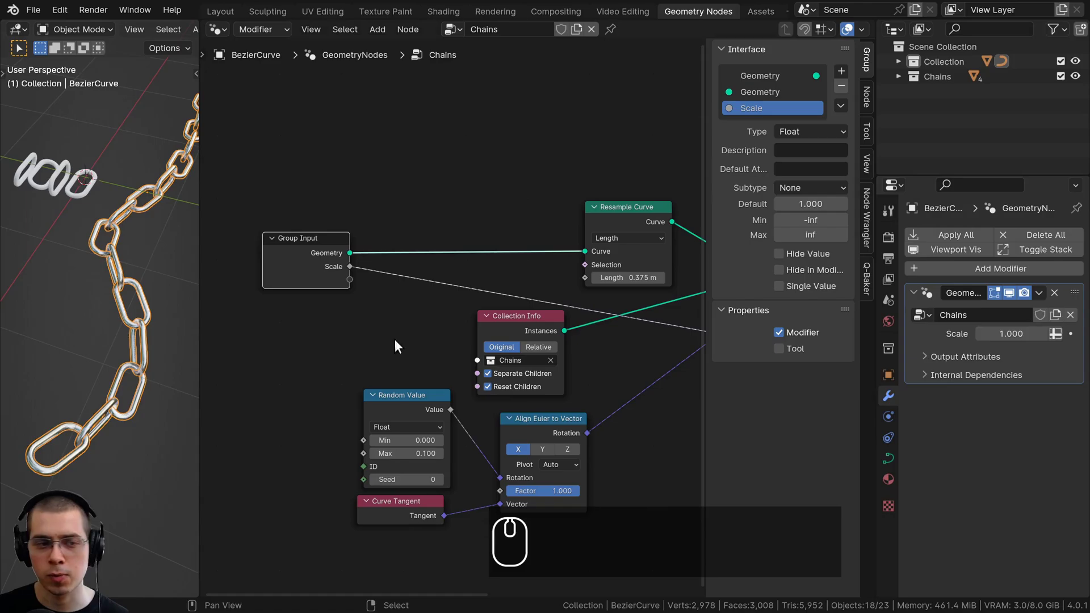
pyautogui.scroll(3)
pyautogui.middleClick(141, 306)
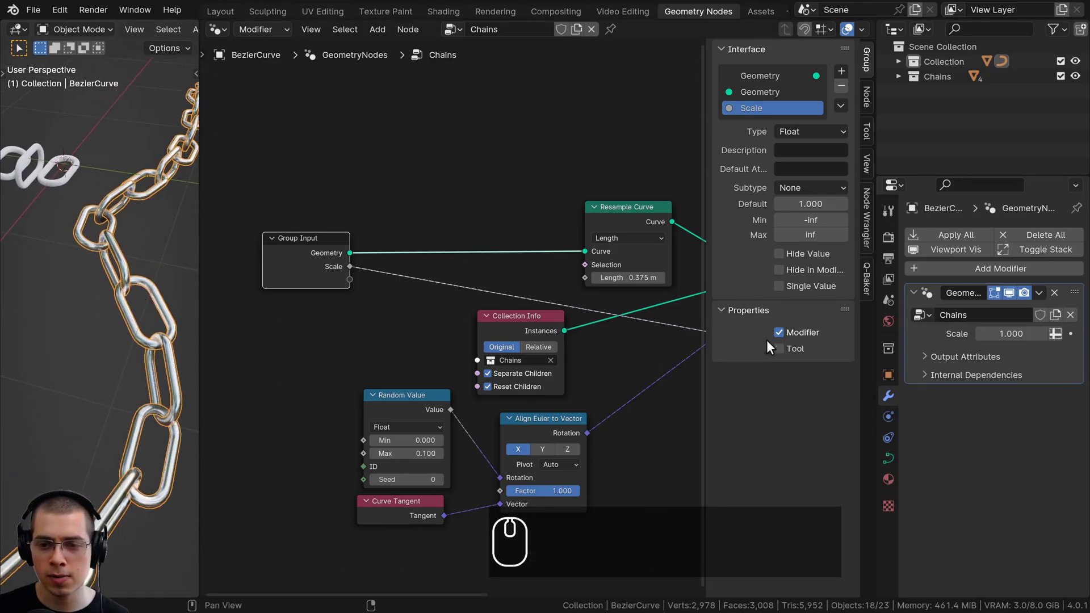
pyautogui.click(784, 291)
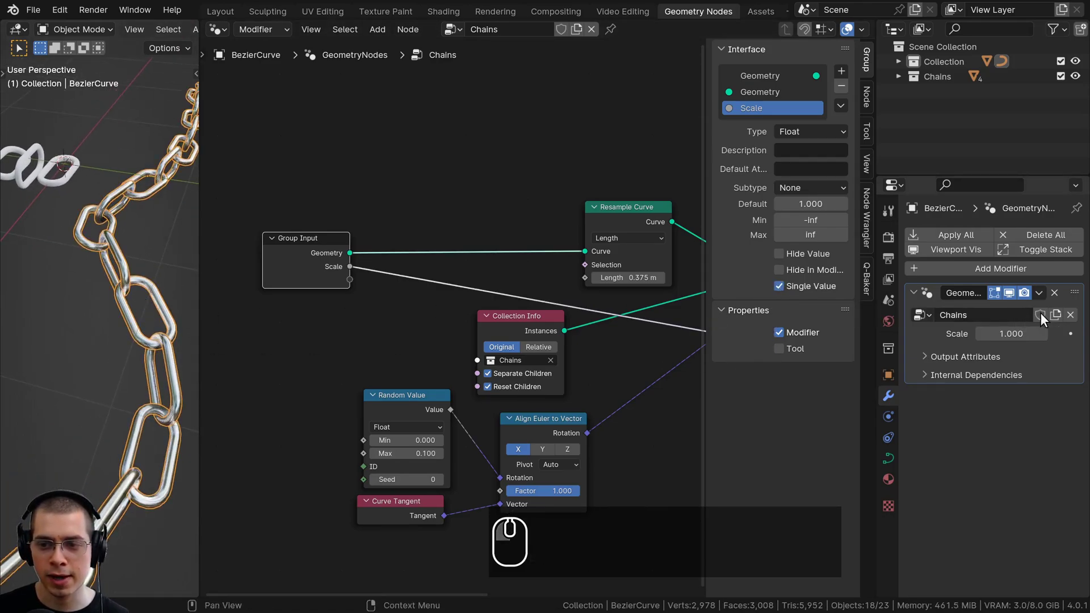
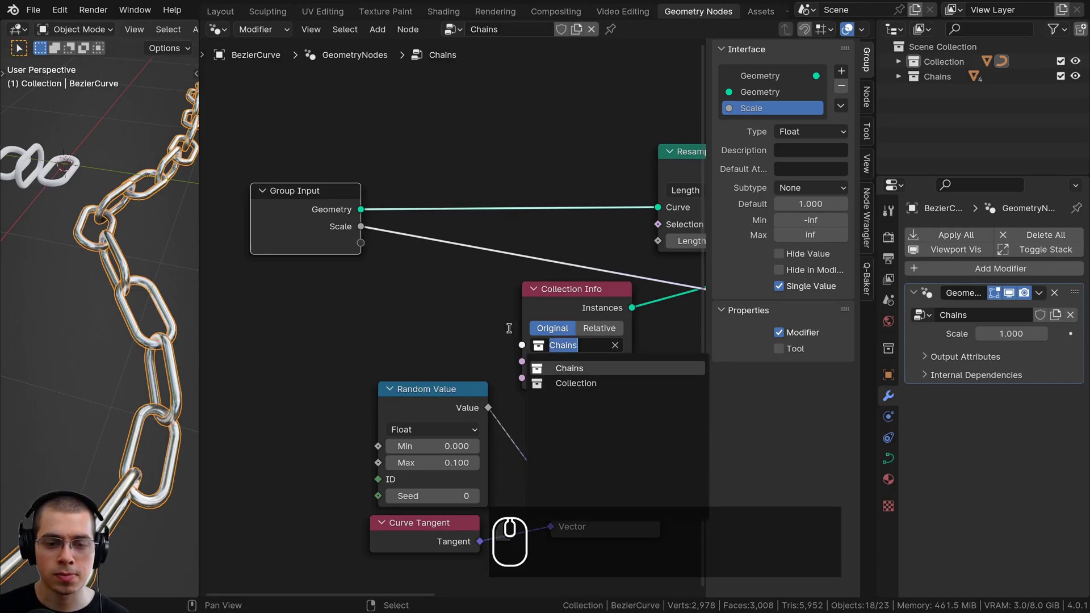
# Expose the Collection Info collection as a group input set to the Chains collection.
pyautogui.click(507, 323)
pyautogui.moveTo(523, 347); pyautogui.dragTo(1015, 383)
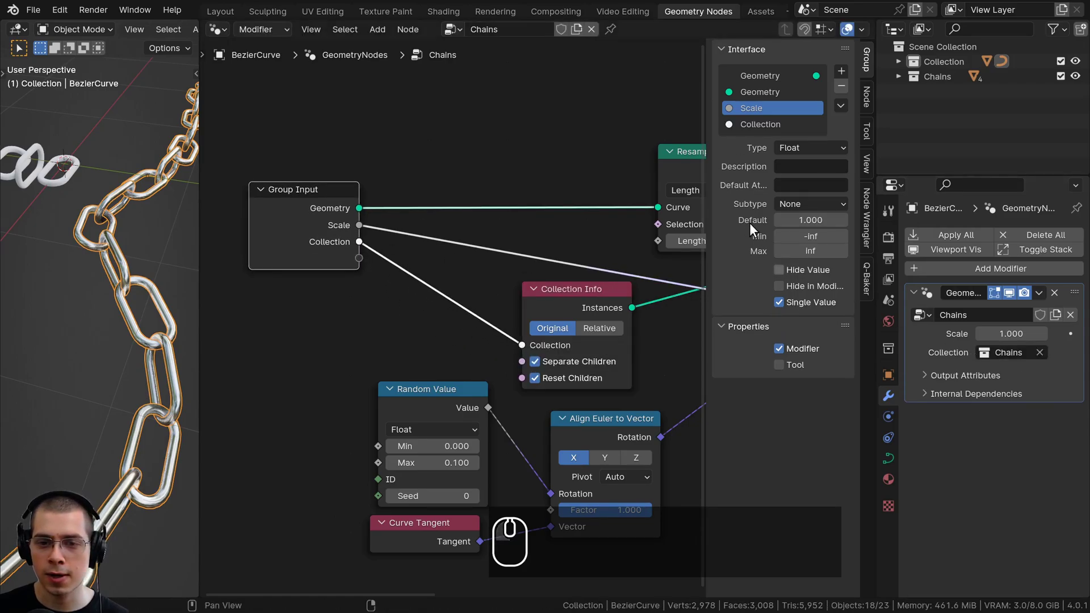
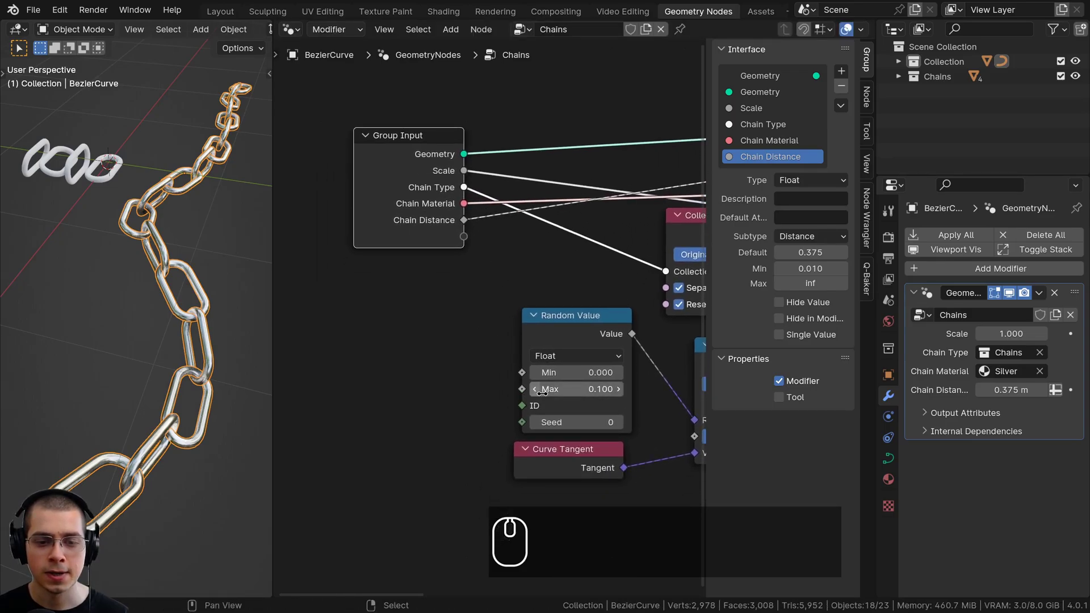
# Expose the Random Value Max and Seed as Random Rotation and Rotation Seed group inputs.
pyautogui.moveTo(525, 393); pyautogui.dragTo(434, 233)
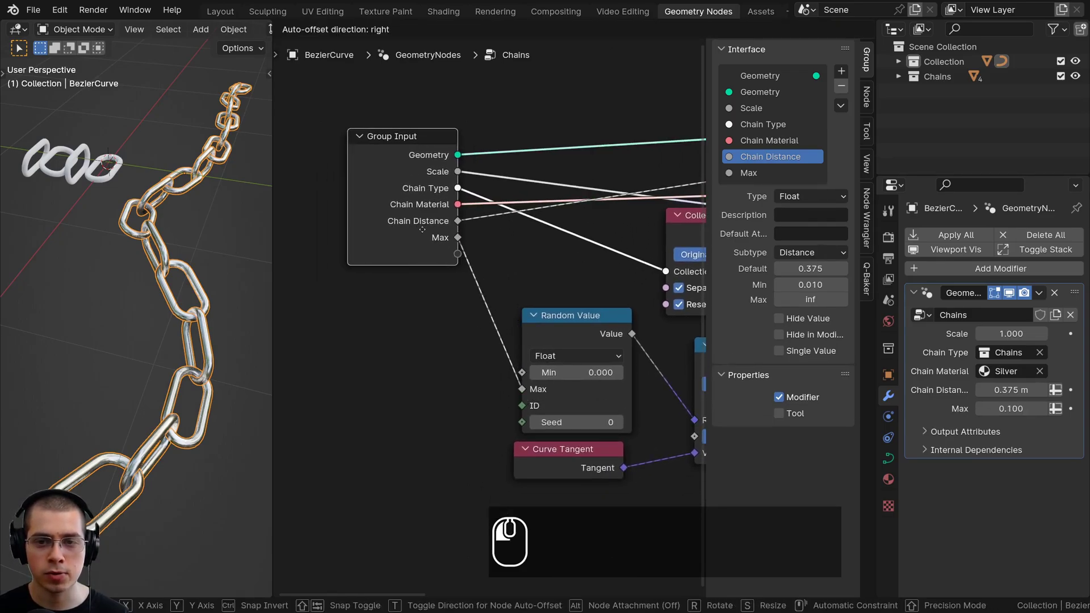
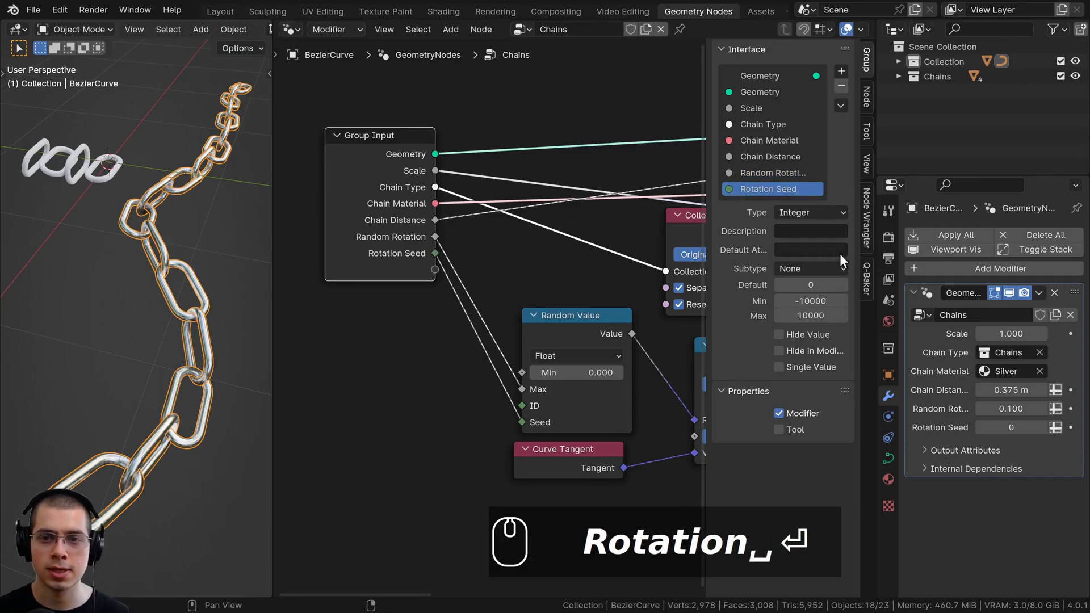
pyautogui.moveTo(798, 230); pyautogui.dragTo(1062, 424)
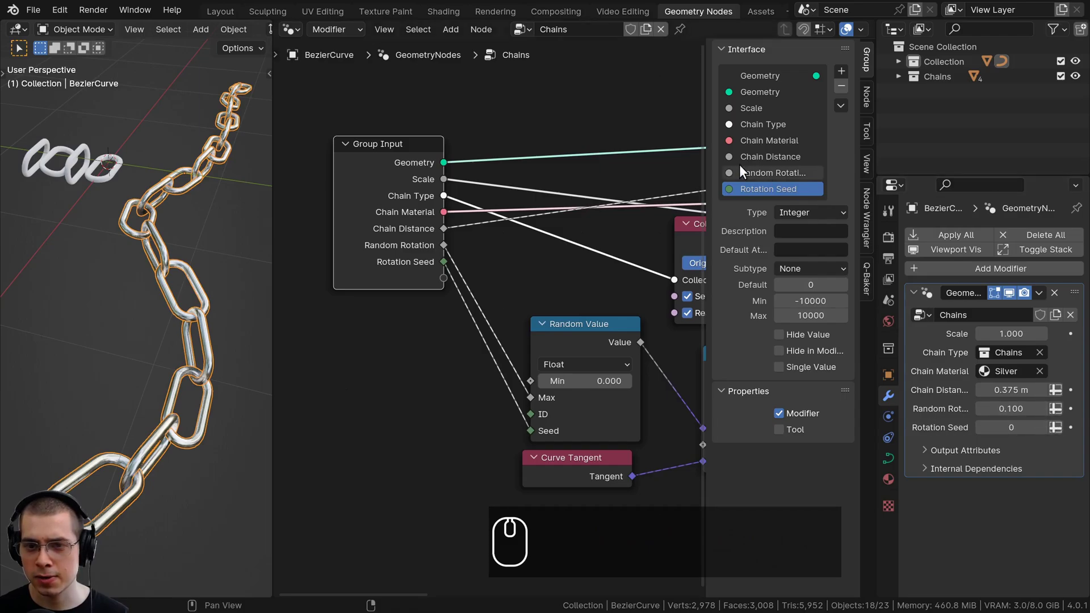
pyautogui.moveTo(760, 161); pyautogui.dragTo(705, 356)
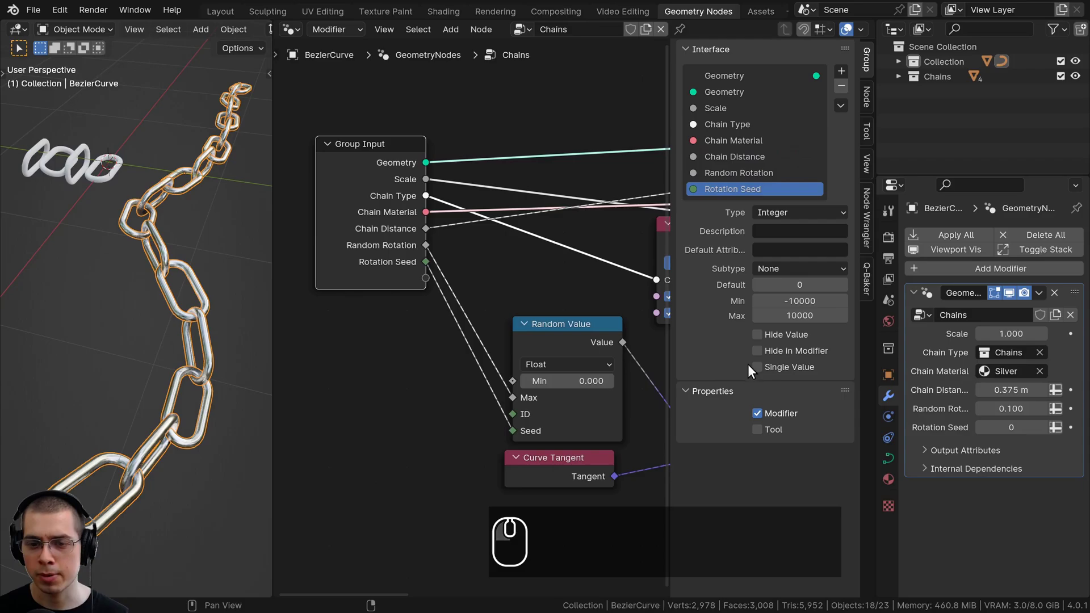
# Make the Chain Distance input a single value and tidy the Group Input node.
pyautogui.click(761, 370)
pyautogui.click(785, 170)
pyautogui.click(765, 373)
pyautogui.moveTo(756, 155); pyautogui.dragTo(1037, 364)
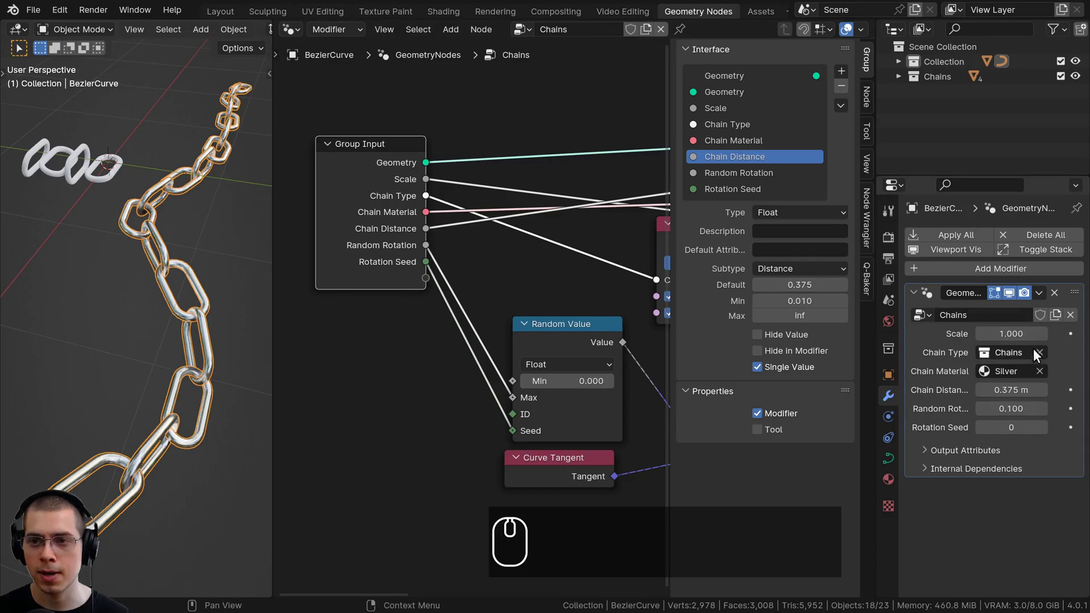
pyautogui.moveTo(575, 208); pyautogui.dragTo(260, 65)
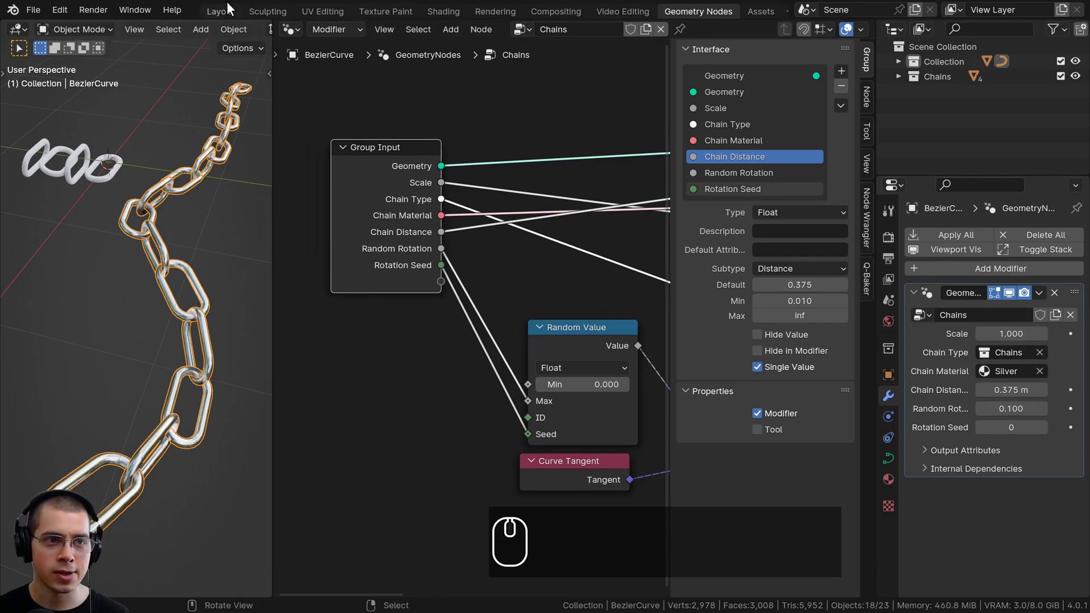
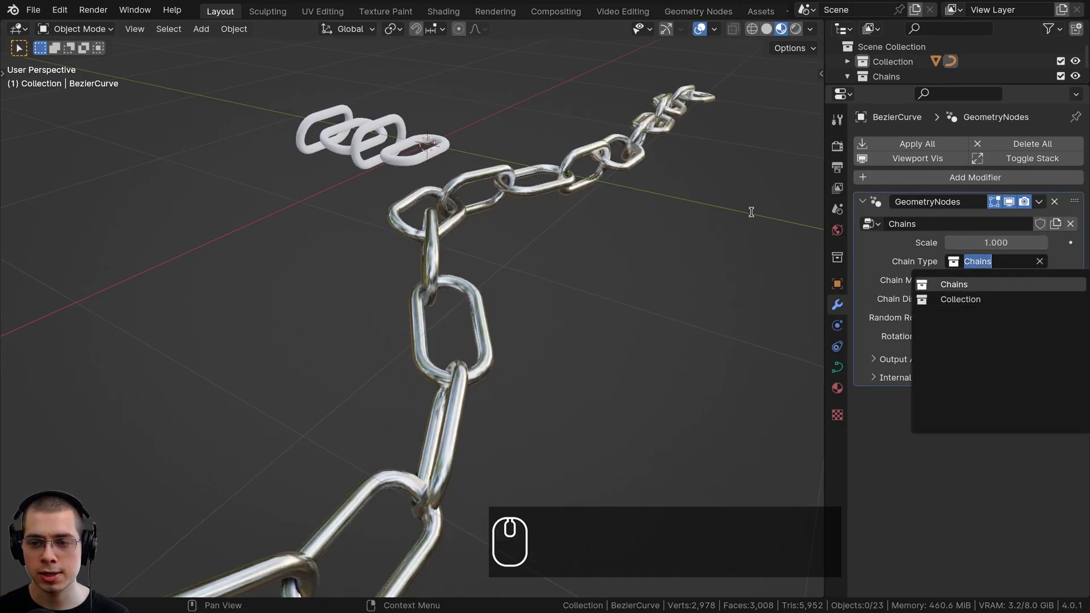
# Browse the Chain Type collection and Chain Material pickers on the modifier in Layout.
pyautogui.click(753, 217)
pyautogui.click(962, 275)
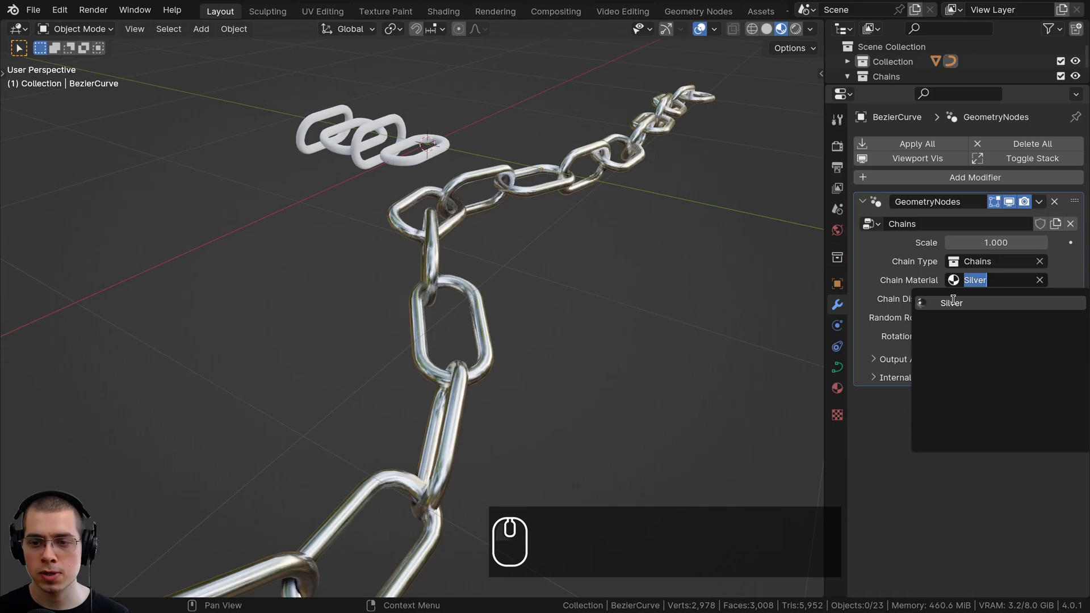
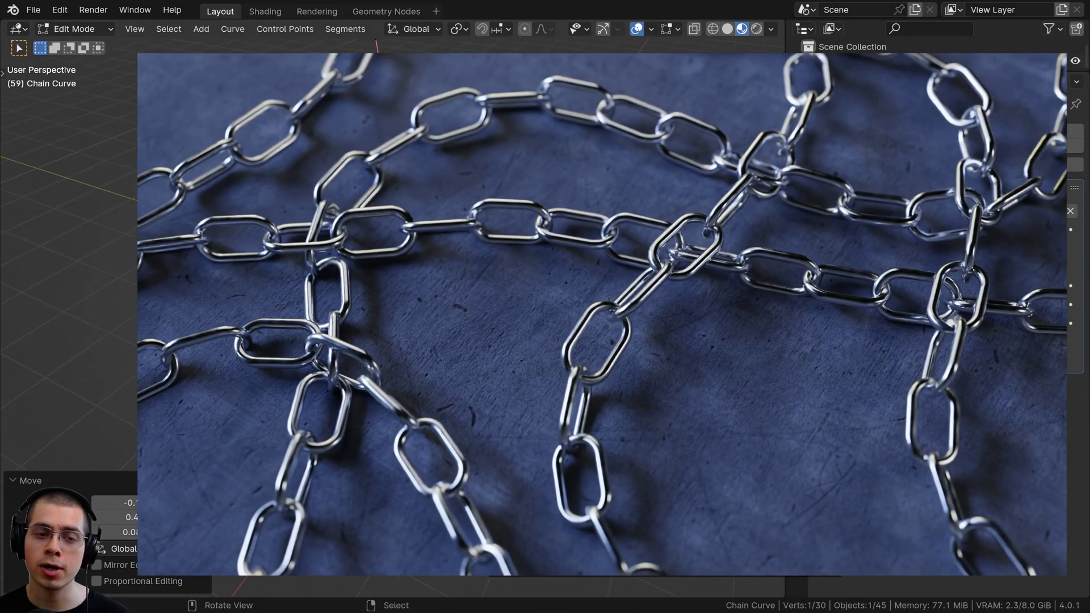
# Resize the looping gold chain curve in the finished scene.
pyautogui.press('g')
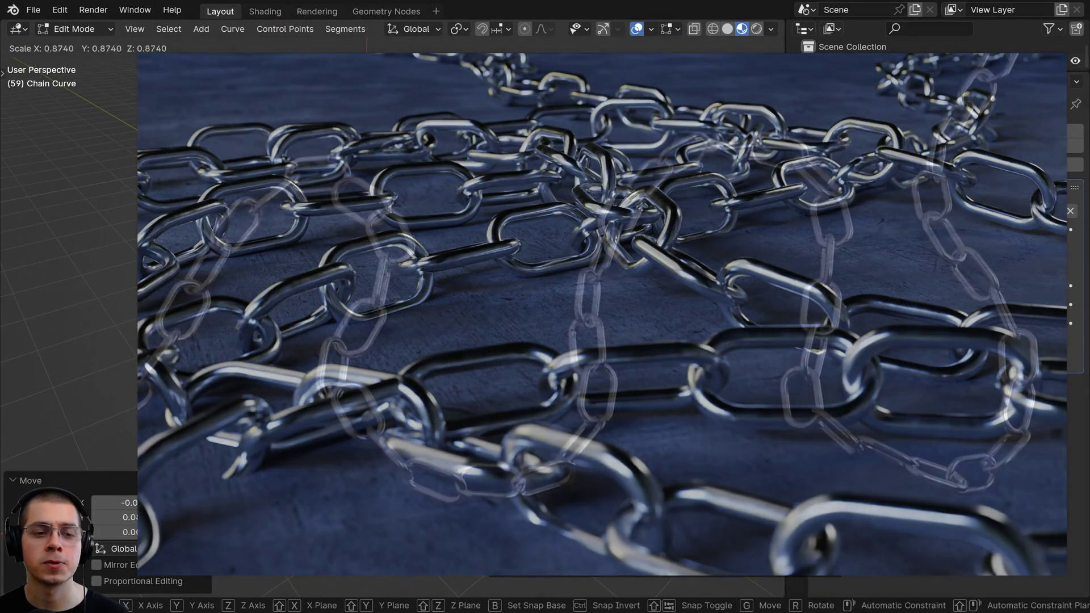